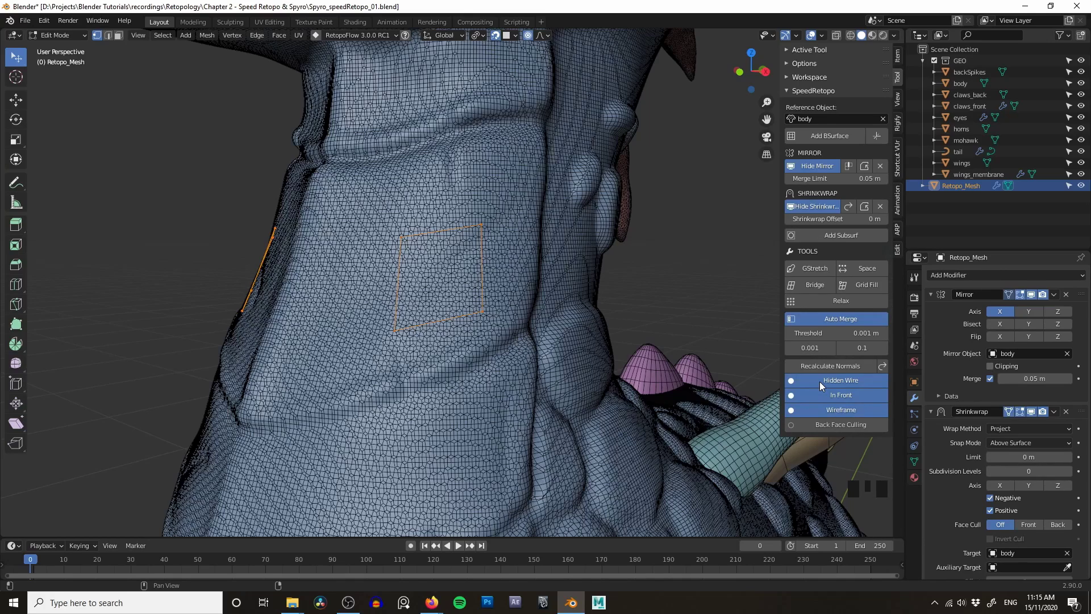
- Fill the four-vertex outline on the torso with a quad face
left_click(825, 384)
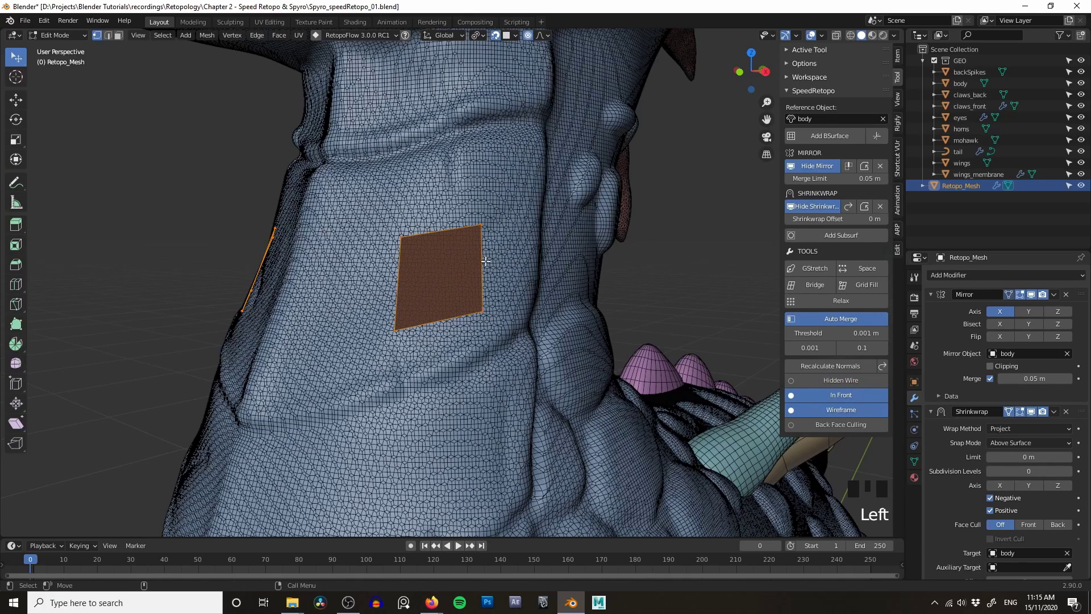
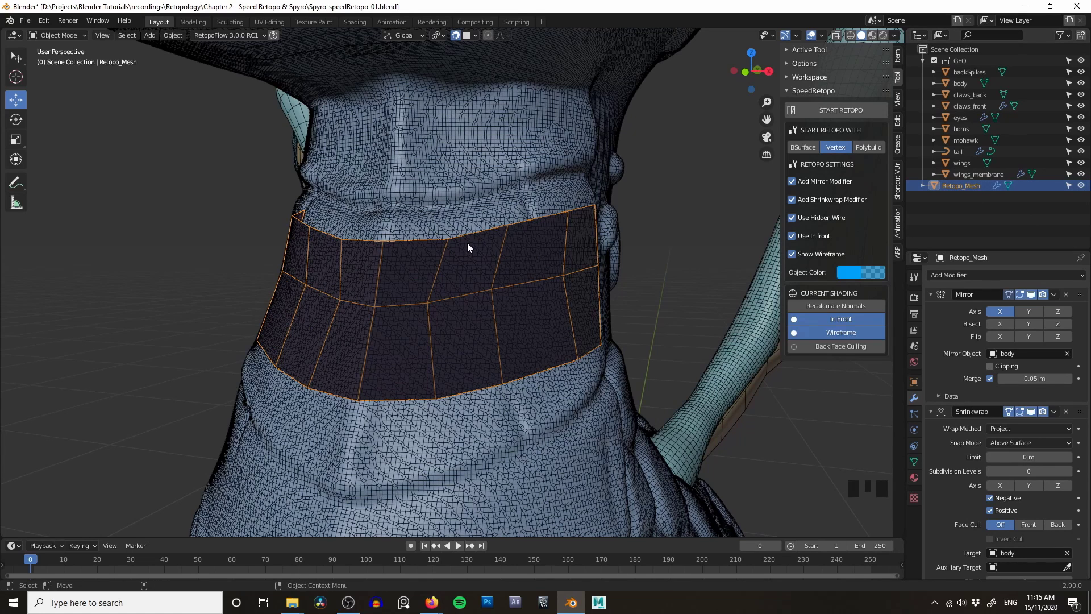
- Inspect the existing neck band from several angles, toggling in and out of Edit Mode
middle_click(470, 242)
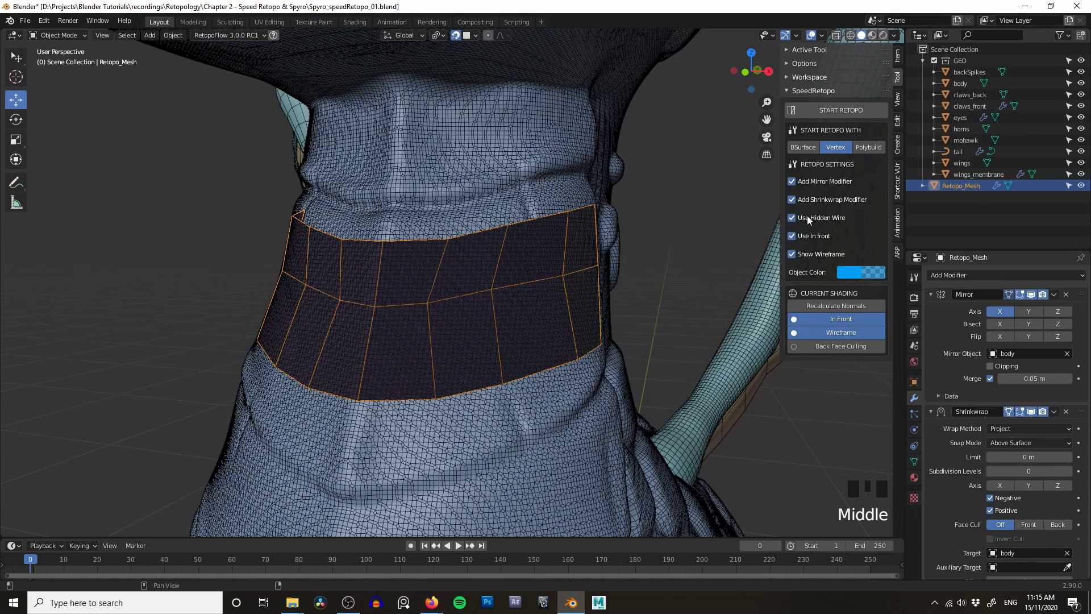
middle_click(473, 253)
left_click(961, 190)
key("Tab")
left_click_drag(486, 274, 556, 249)
key("Tab")
left_click_drag(607, 249, 504, 150)
scroll("down", 3)
left_click_drag(511, 237, 684, 257)
left_click_drag(615, 262, 454, 231)
left_click_drag(455, 230, 384, 317)
key("f")
scroll("up", 3)
left_click_drag(496, 265, 437, 261)
key("Tab")
scroll("up", 3)
left_click_drag(400, 264, 568, 229)
scroll("down", 3)
- Select the old Retopo_Mesh and delete it
left_click(584, 231)
key("Tab")
left_click(619, 223)
key("Delete")
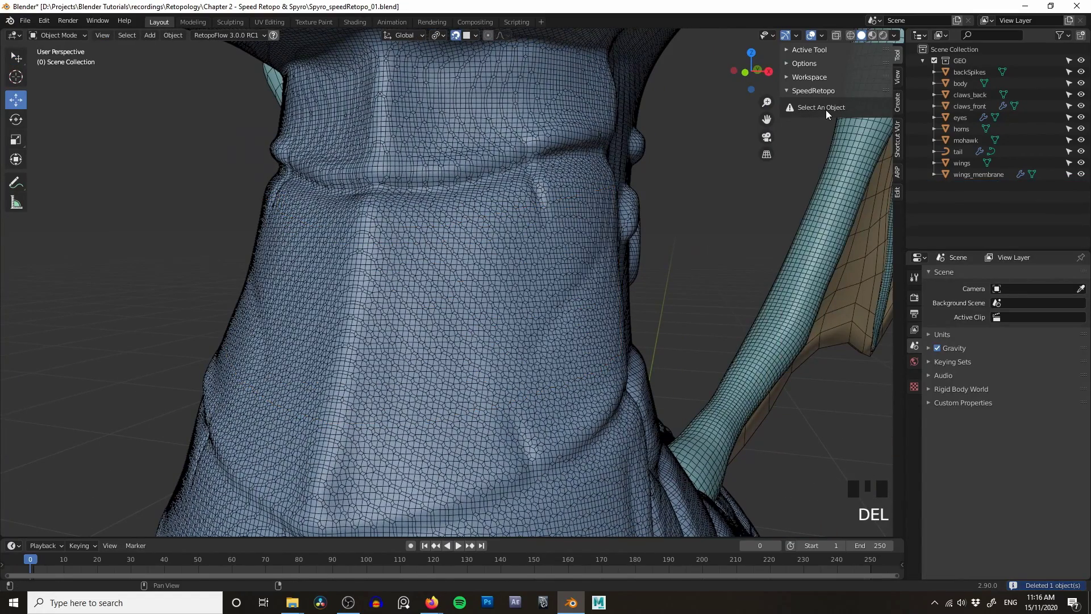
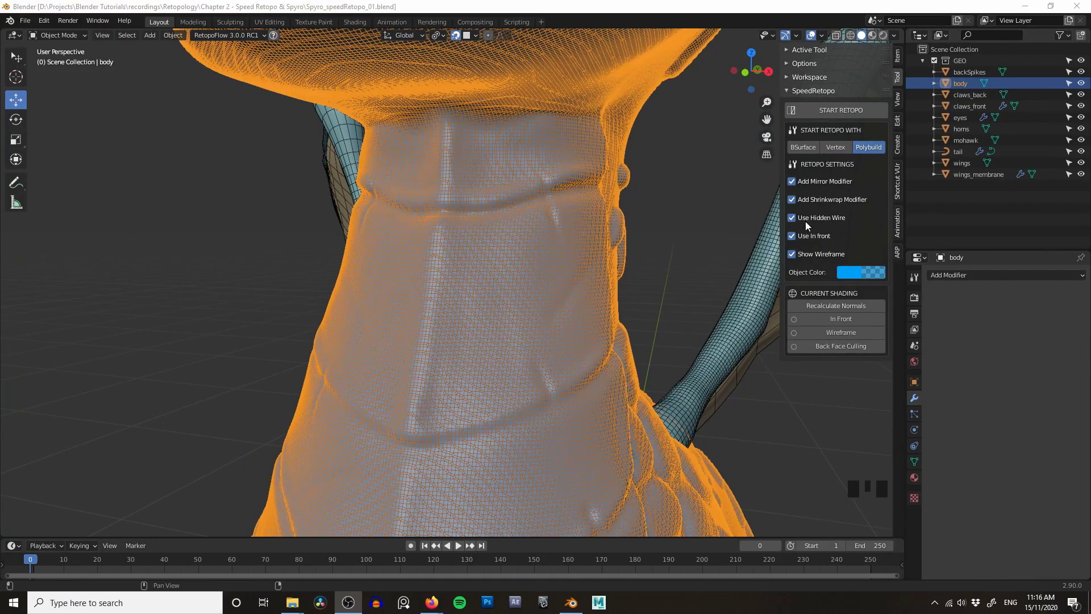
- With Use Hidden Wire off, start a new Retopo_Mesh.001 on the body via START RETOPO
left_click(816, 221)
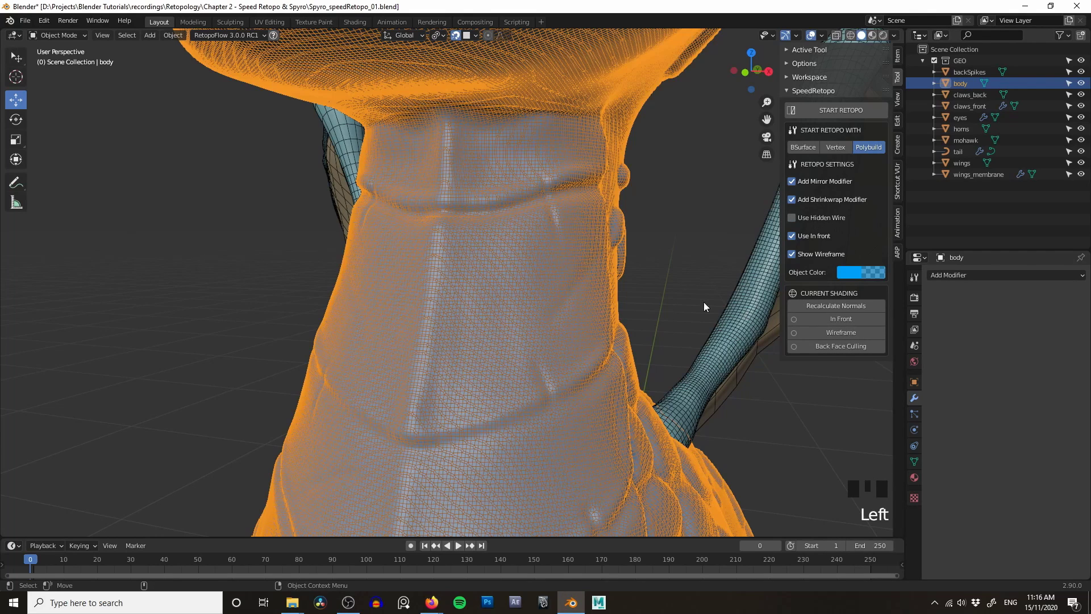
left_click_drag(603, 303, 620, 294)
left_click(620, 295)
left_click_drag(620, 290, 845, 115)
left_click_drag(845, 115, 27, 333)
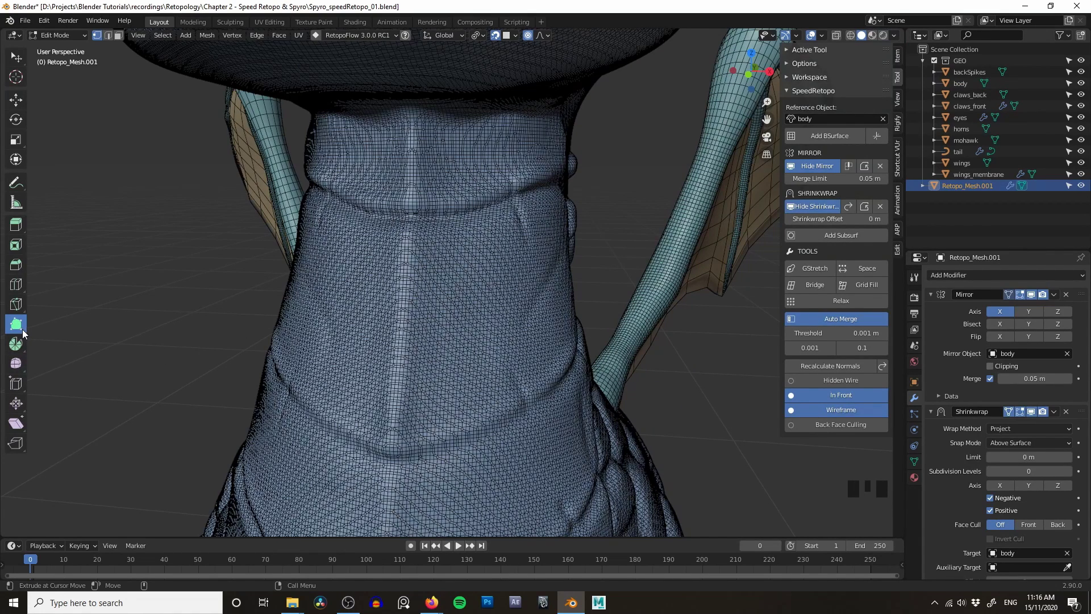
- Navigate the view from the neck around to the chest where the first quad outline goes
middle_click(398, 307)
left_click_drag(459, 314, 426, 303)
middle_click(426, 304)
left_click_drag(403, 303, 579, 276)
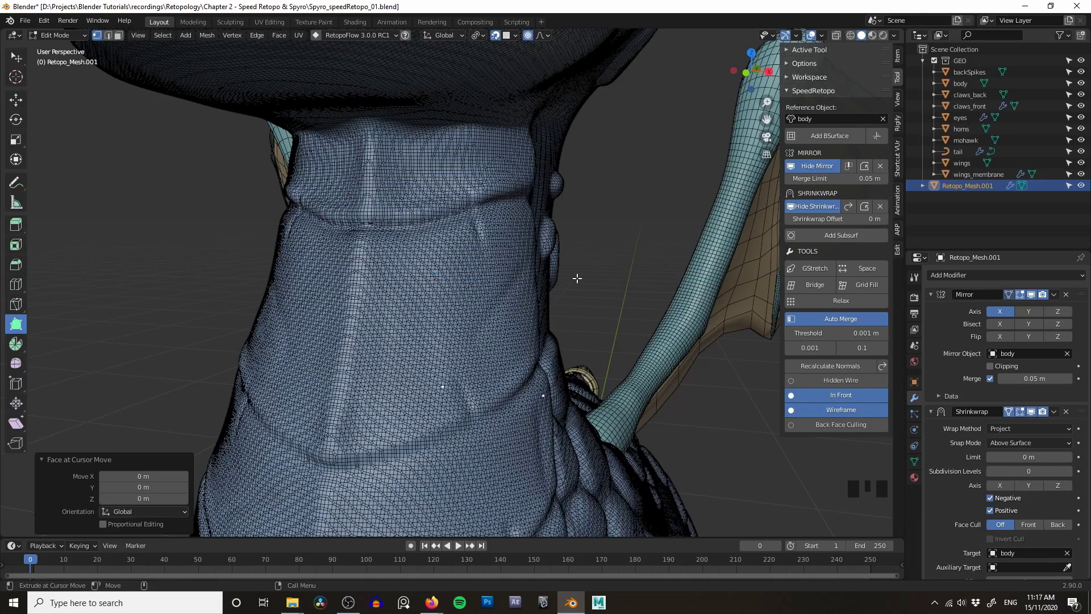
middle_click(607, 254)
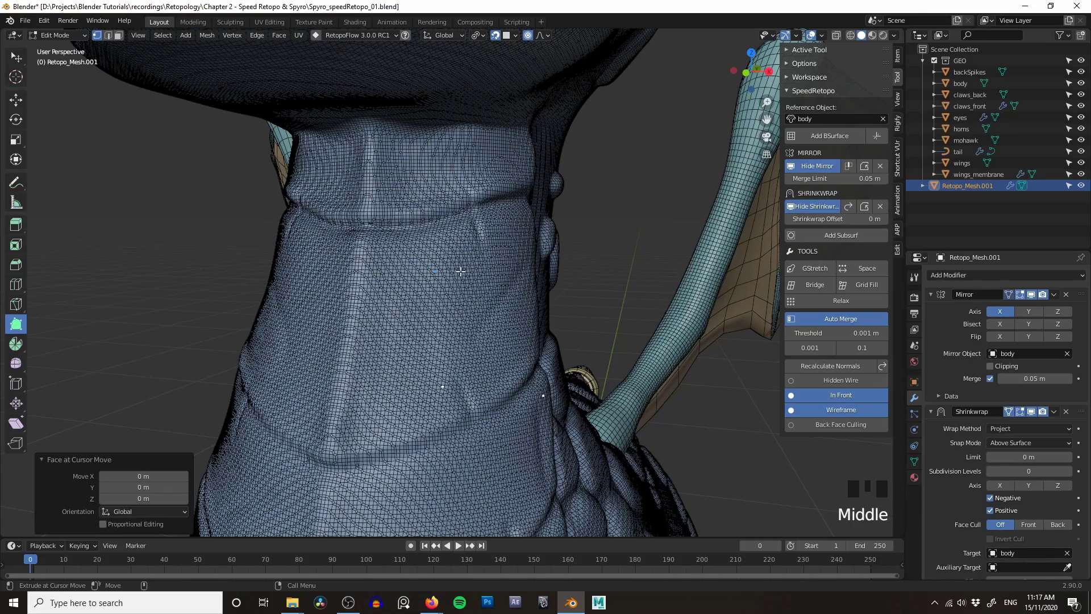
left_click_drag(539, 266, 563, 255)
left_click_drag(562, 254, 522, 267)
left_click_drag(522, 266, 591, 305)
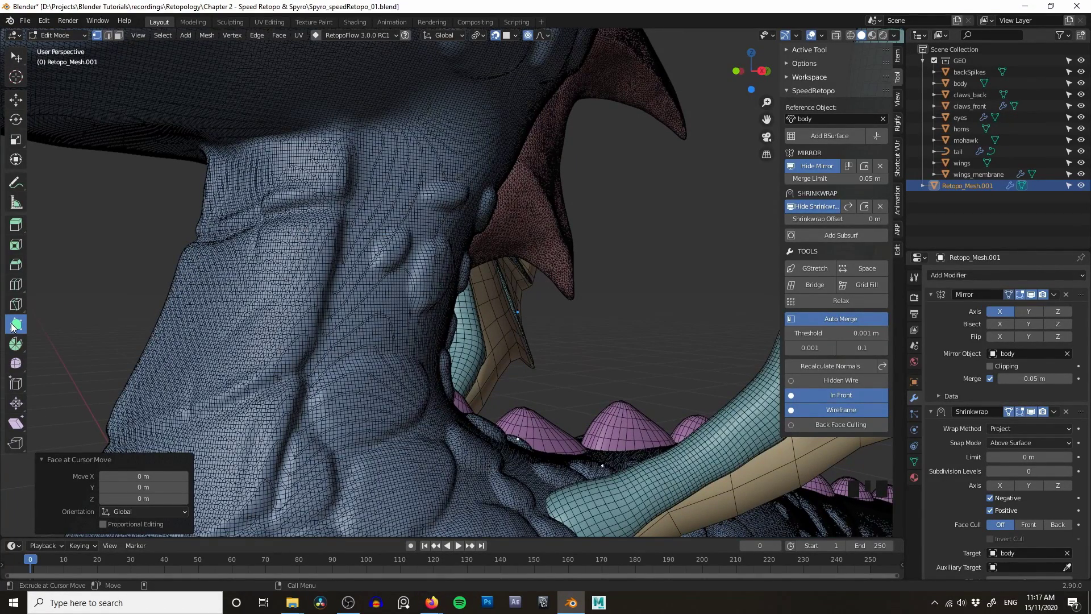
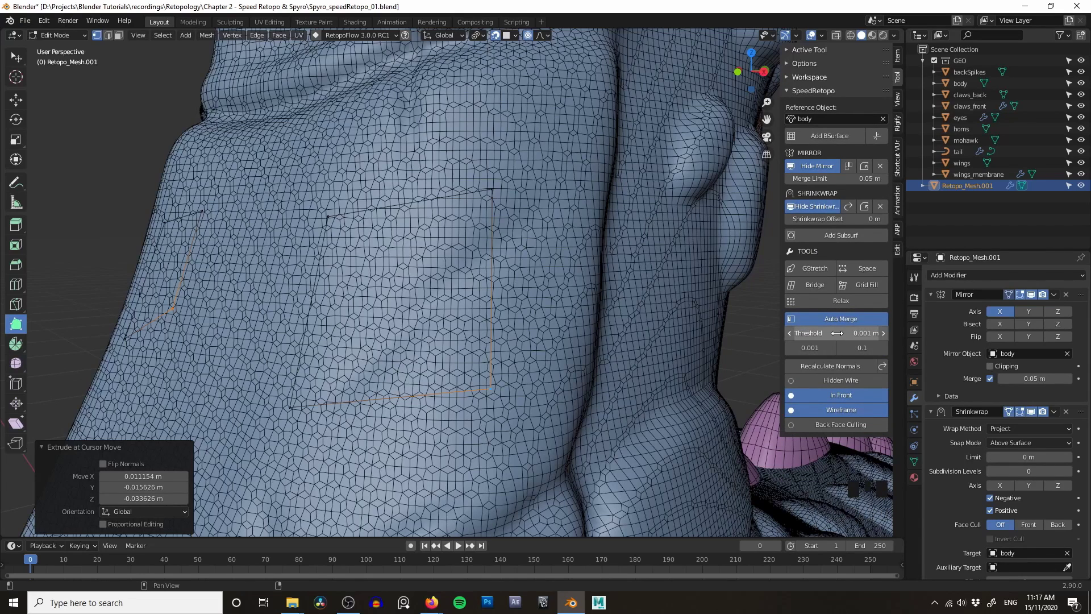
- Select the chest quad outline's vertices and fill them with a face using F
left_click(519, 265)
scroll("down", 3)
left_click_drag(524, 256, 527, 266)
left_click_drag(527, 267, 427, 298)
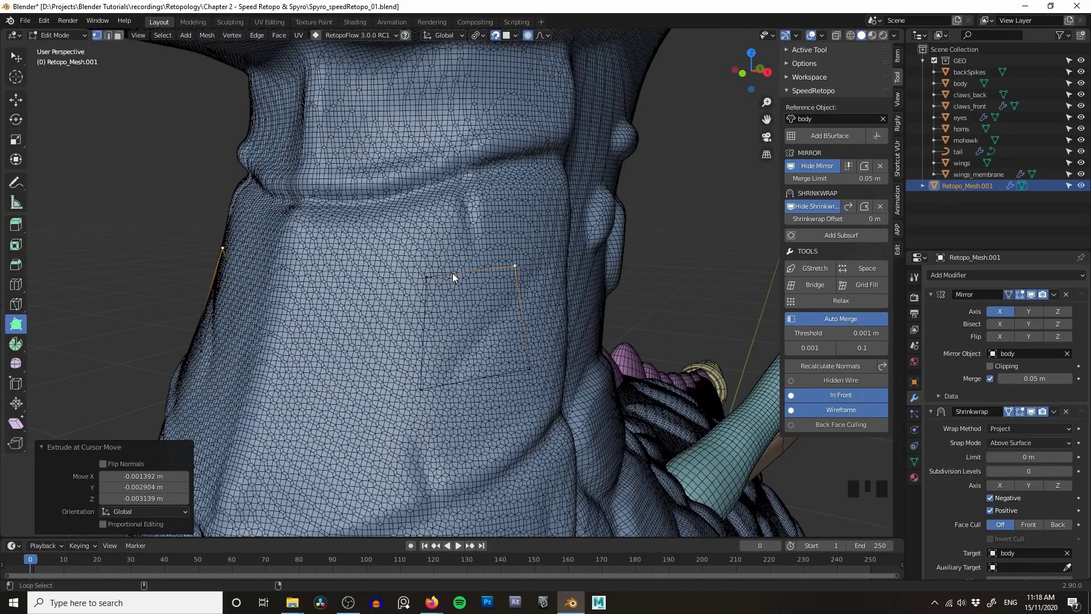
left_click_drag(459, 278, 546, 282)
left_click(560, 282)
key("a")
key("a")
key("a")
left_click(580, 258)
key("f")
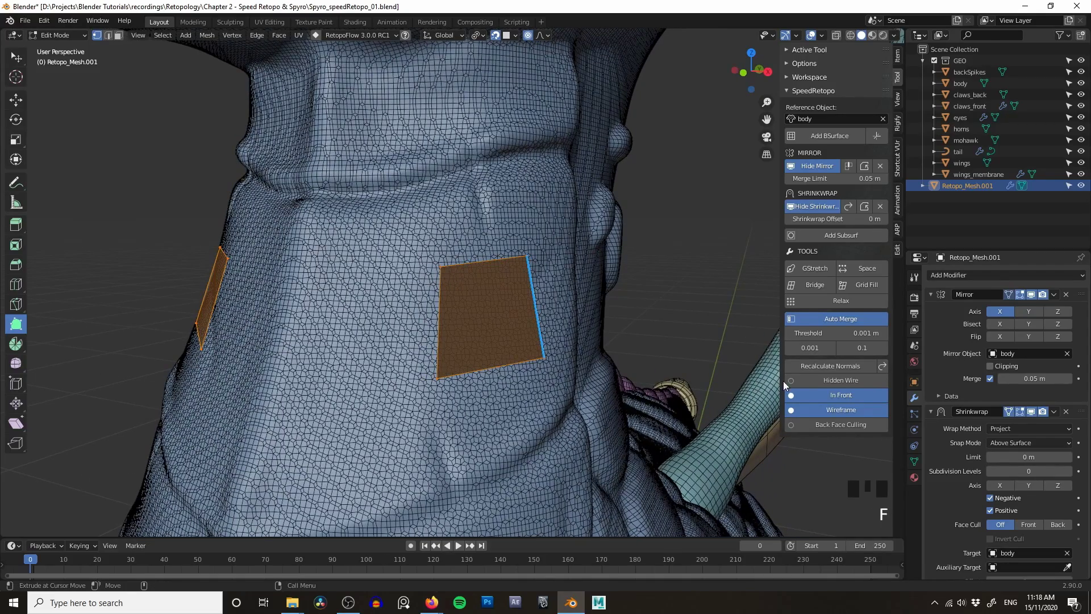
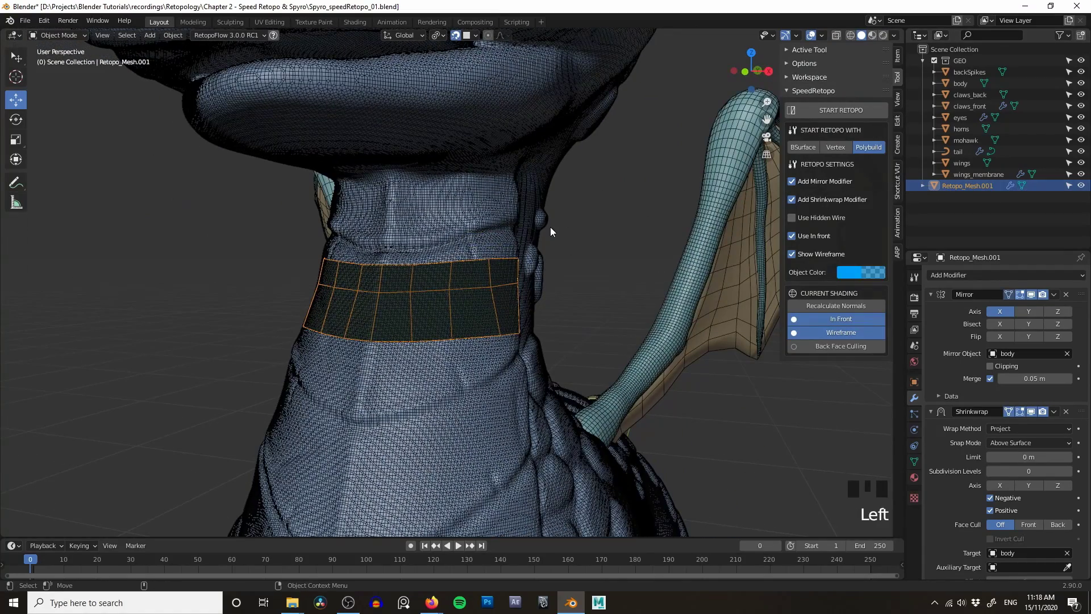
- Delete the retopology mesh, select the body and switch the retopo start method to surface drawing
key("Delete")
left_click(460, 301)
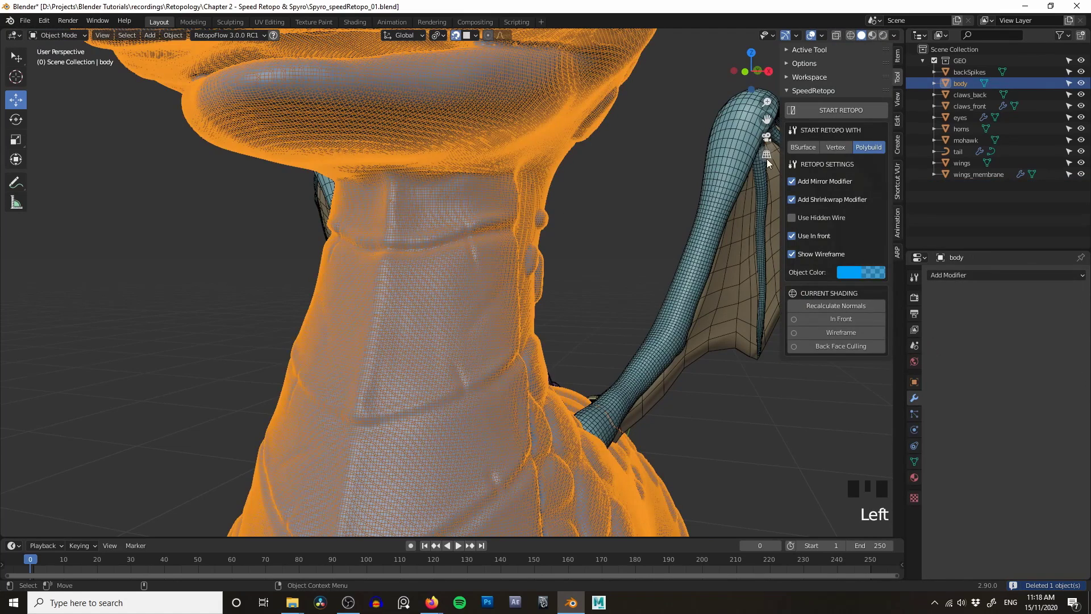
left_click(813, 155)
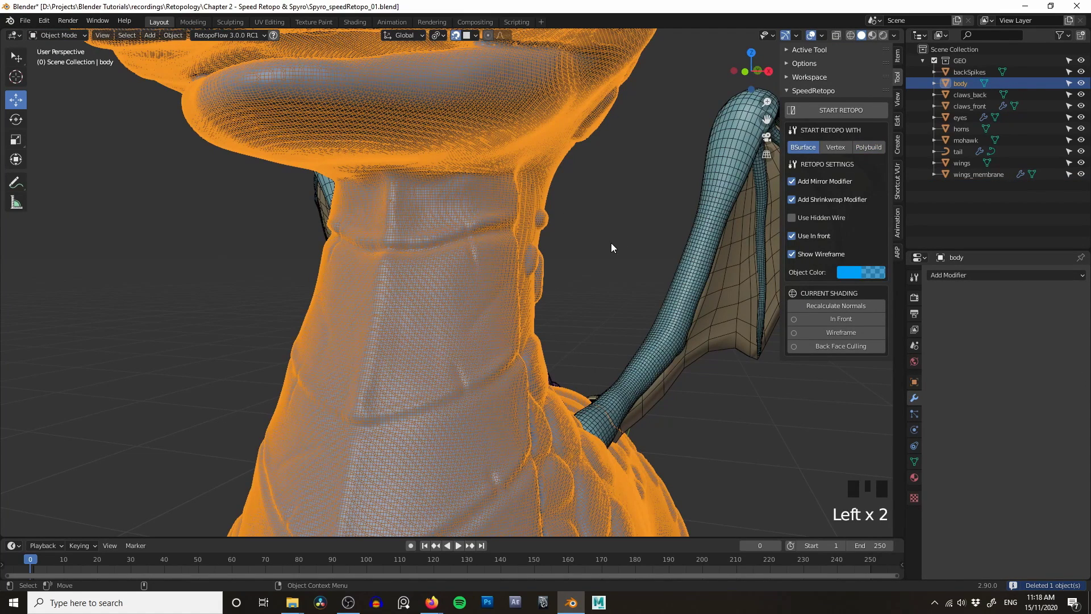
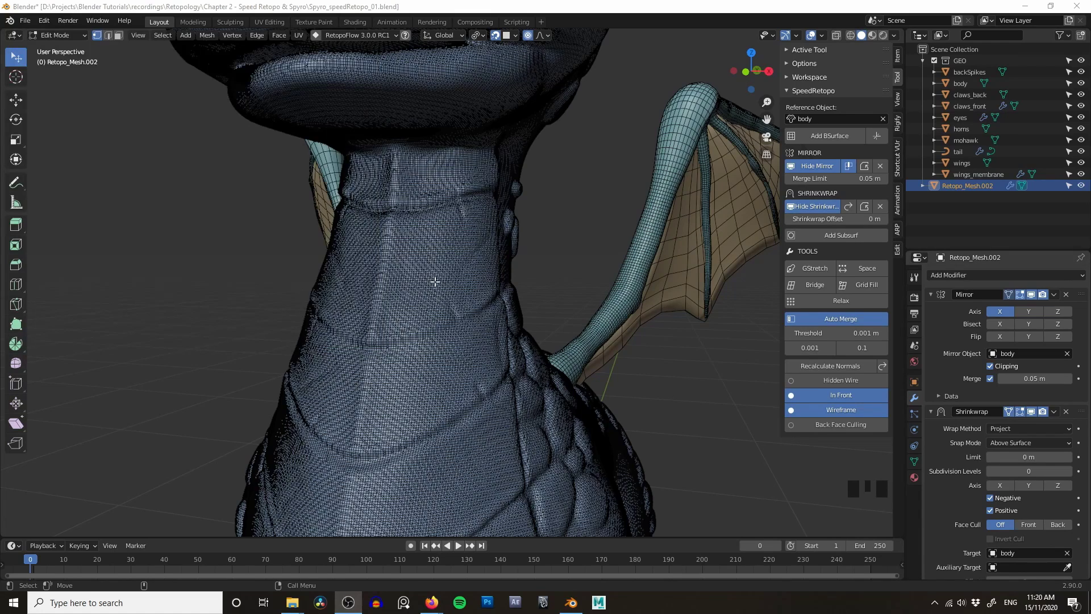
middle_click(426, 263)
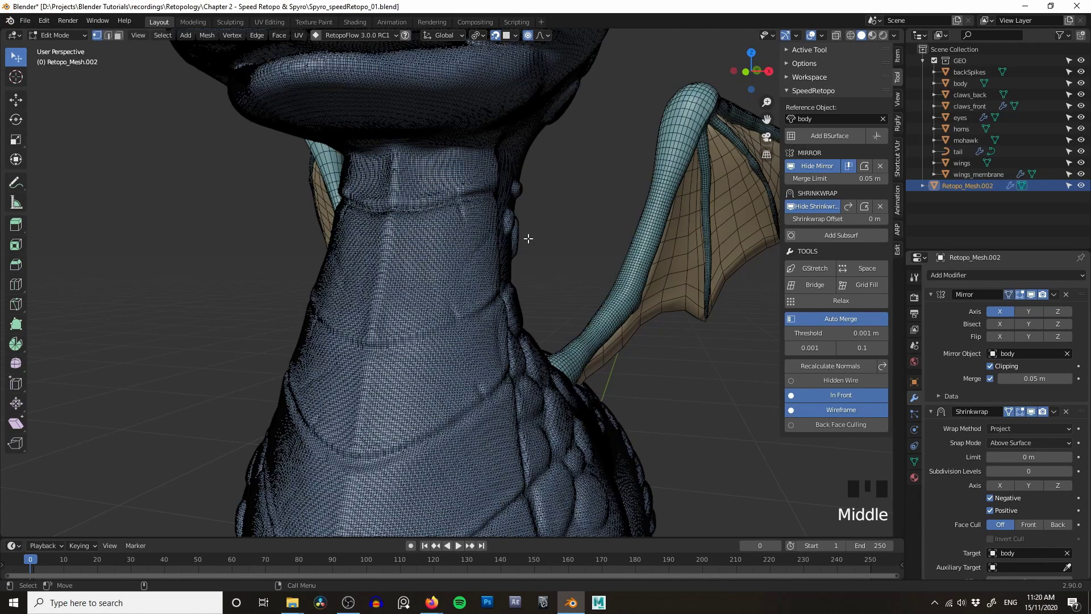
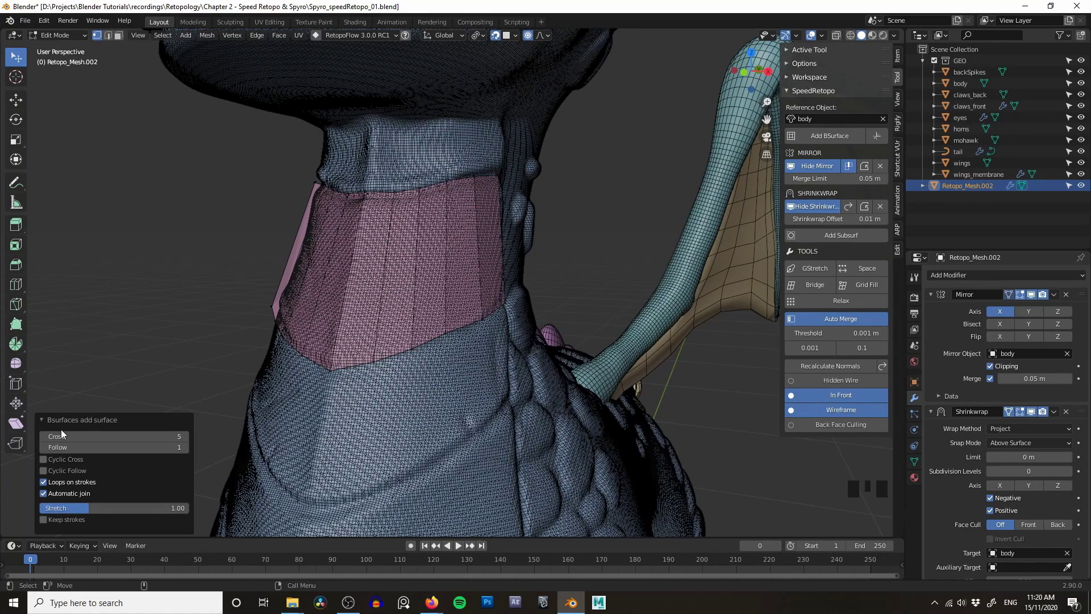
- Reduce the BSurface neck patch's Cross count to four faces around
left_click_drag(46, 438, 276, 428)
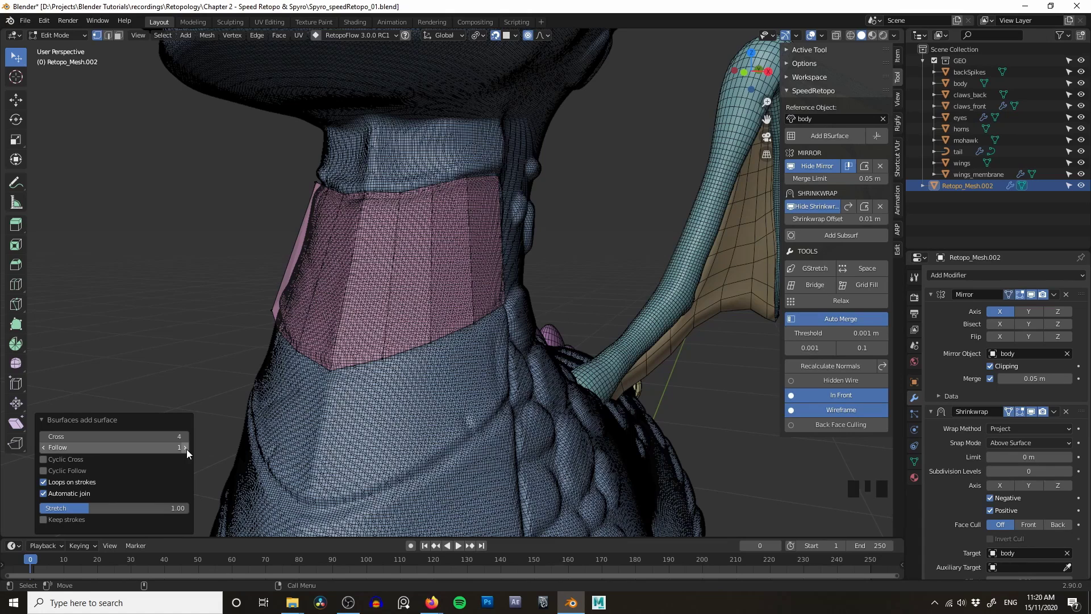
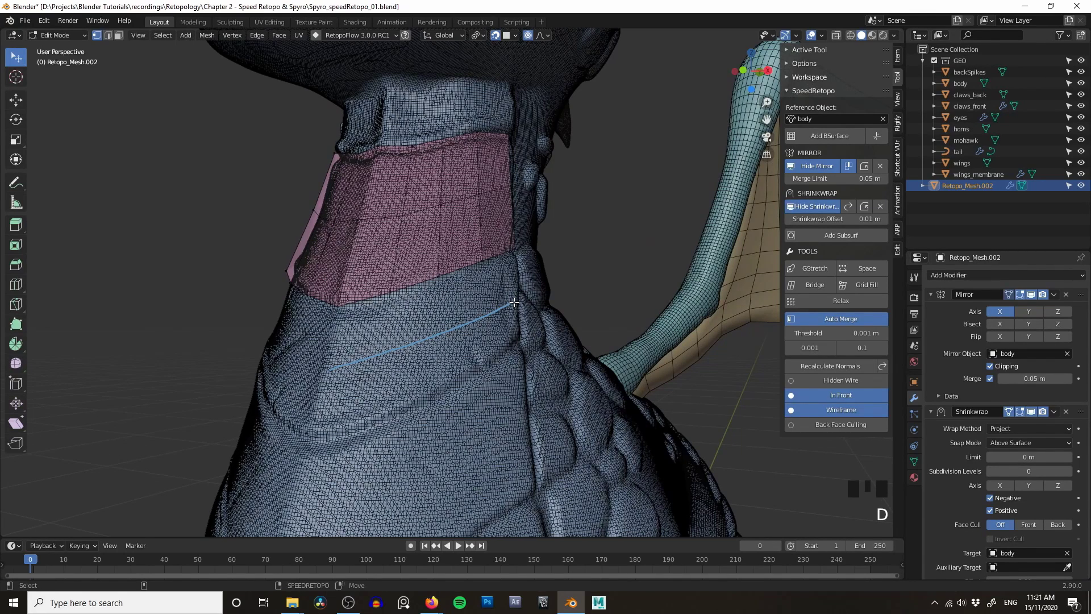
- Select the bottom edge loop of the neck patch
left_click(446, 271)
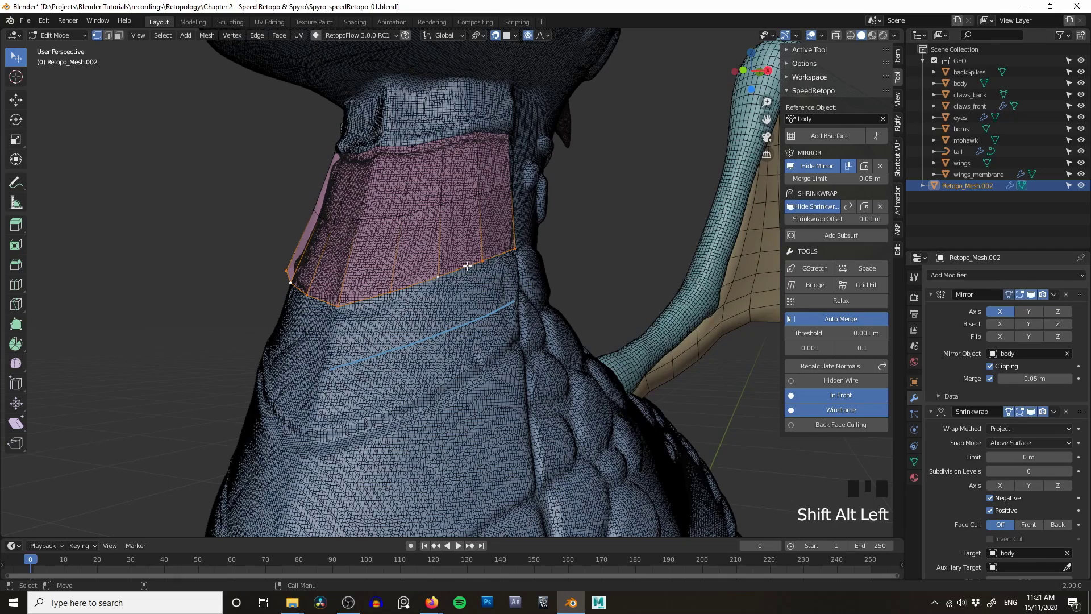
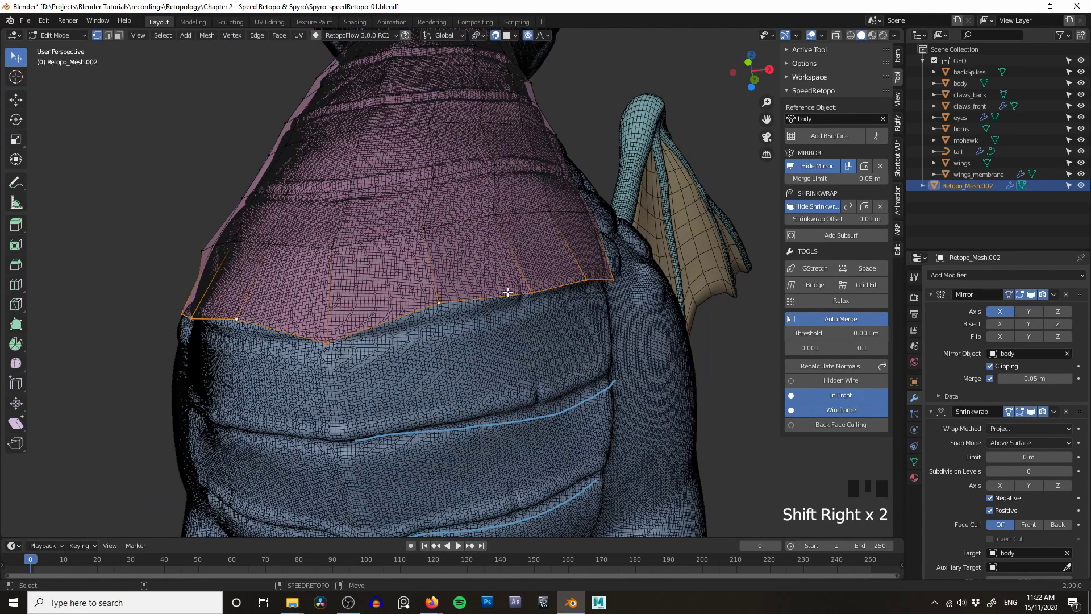
- Toggle the N sidebar off and on, then bring up the SpeedRetopo pie over the creature's back
left_click_drag(510, 295, 508, 291)
key("n")
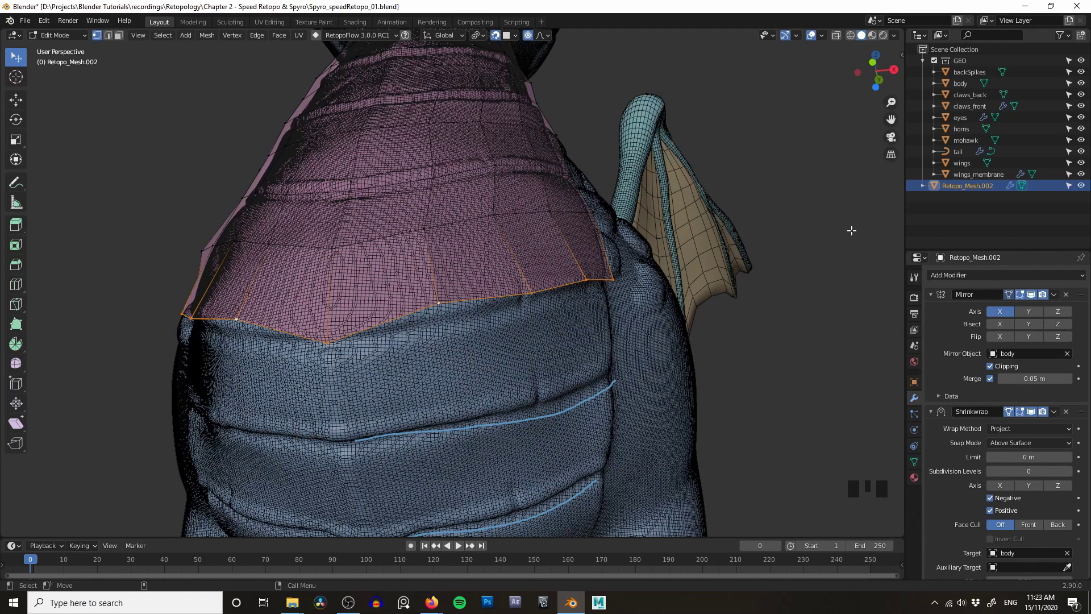
key("n")
scroll("down", 3)
middle_click(637, 313)
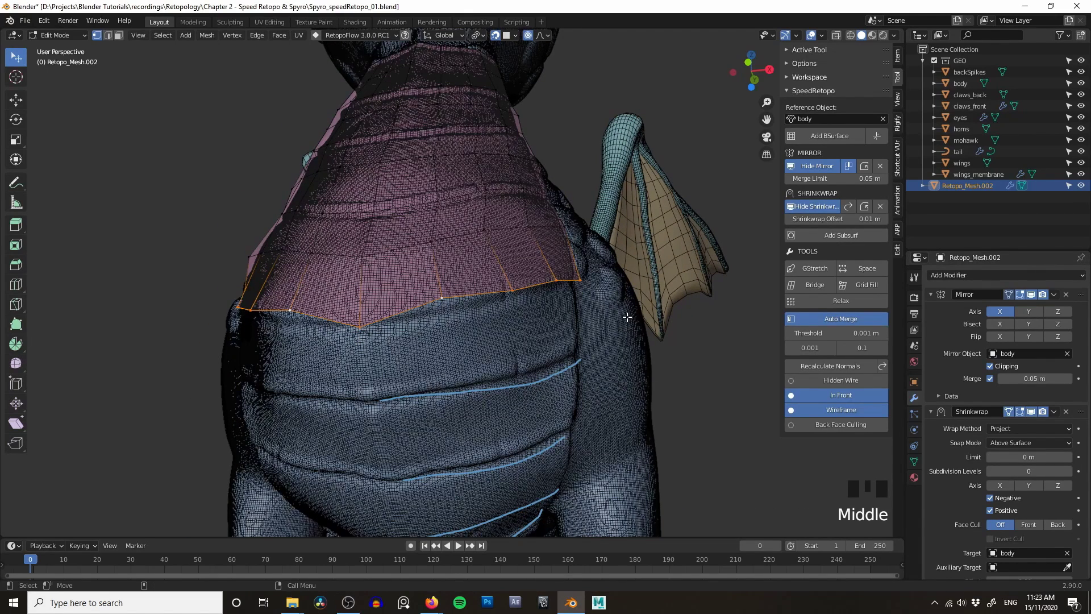
right_click(628, 320)
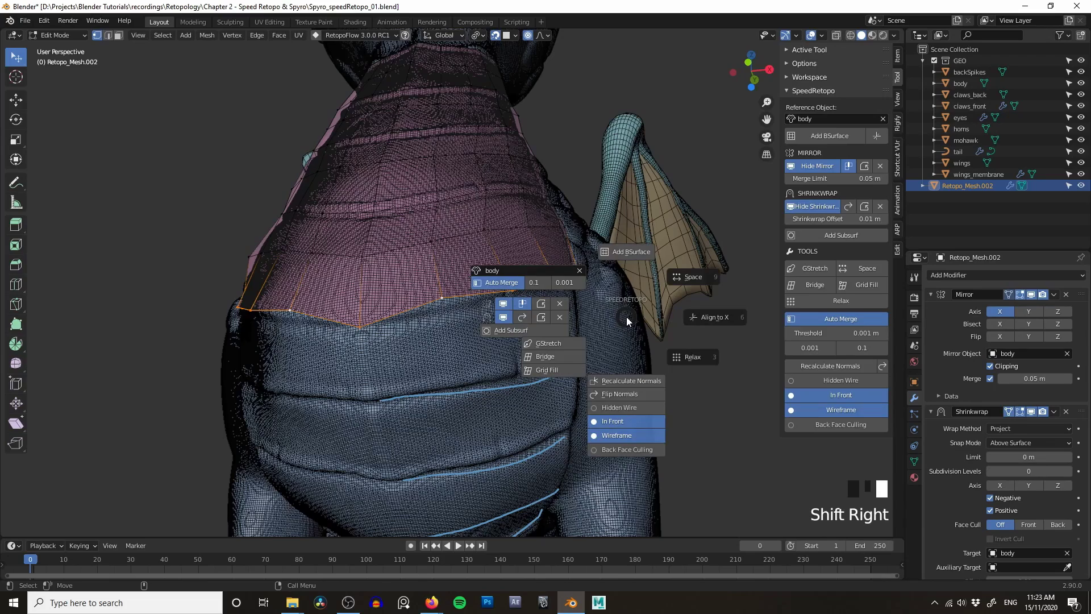
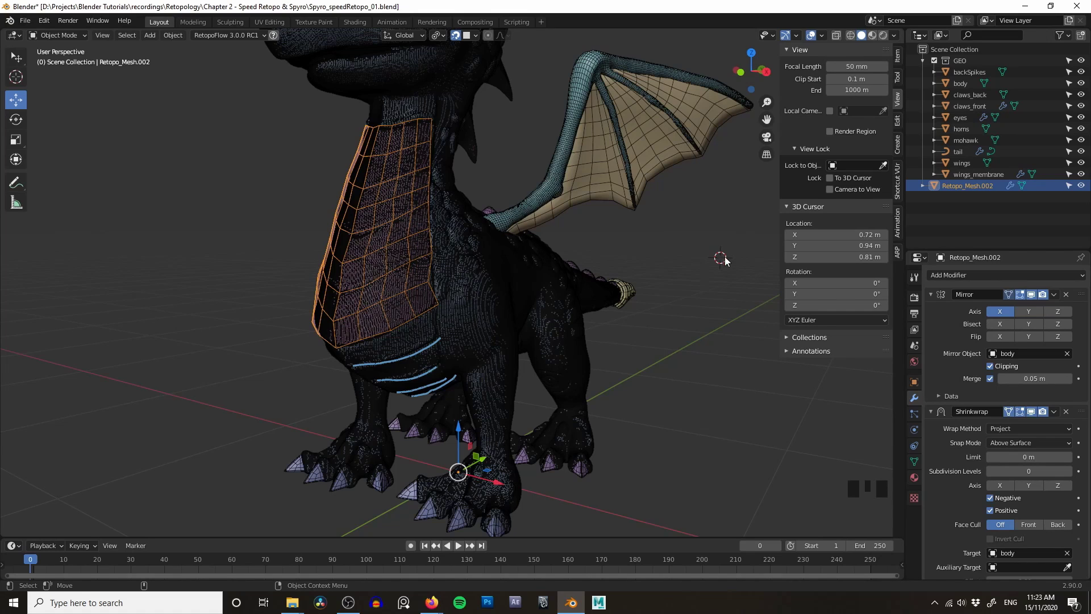
- Nudge the view while extending the patch down the chest
left_click_drag(655, 279, 656, 280)
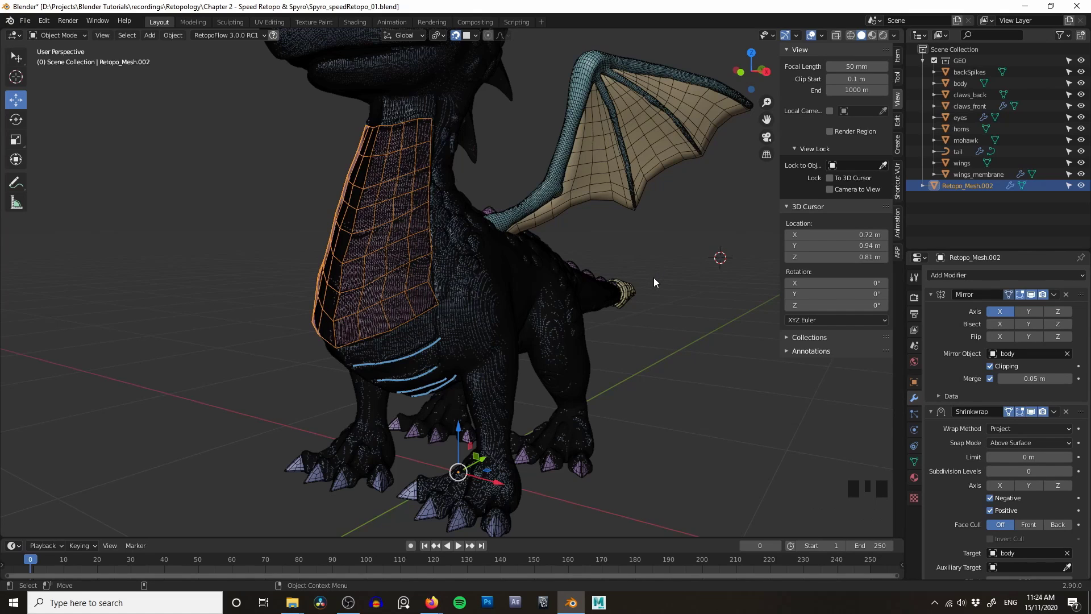
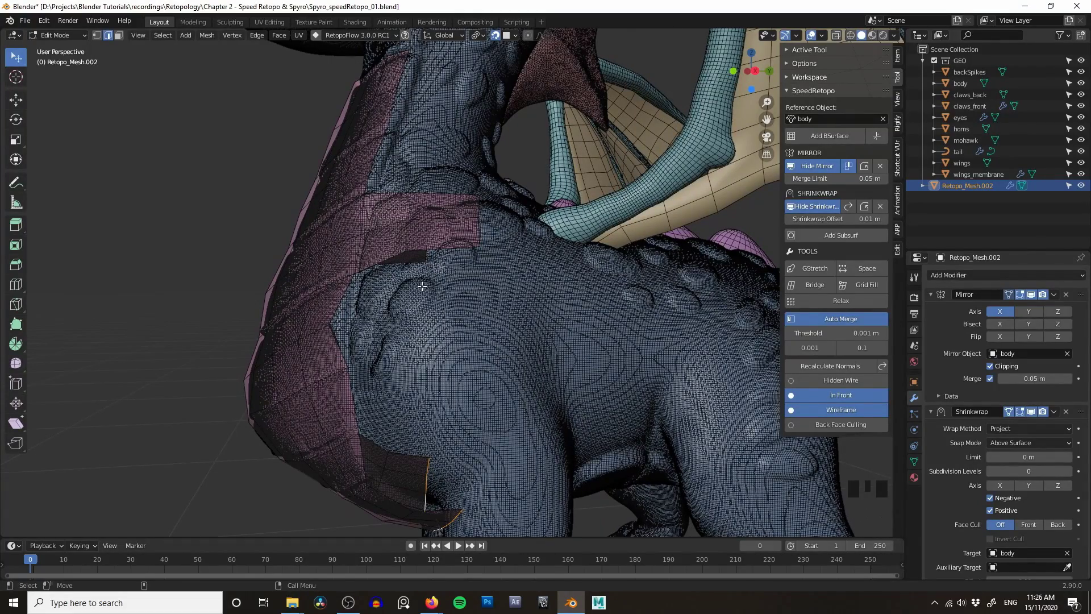
- Orbit around the front leg and add a BSurface patch over the shoulder
left_click_drag(423, 307, 449, 291)
middle_click(449, 291)
scroll("down", 3)
left_click_drag(498, 294, 639, 380)
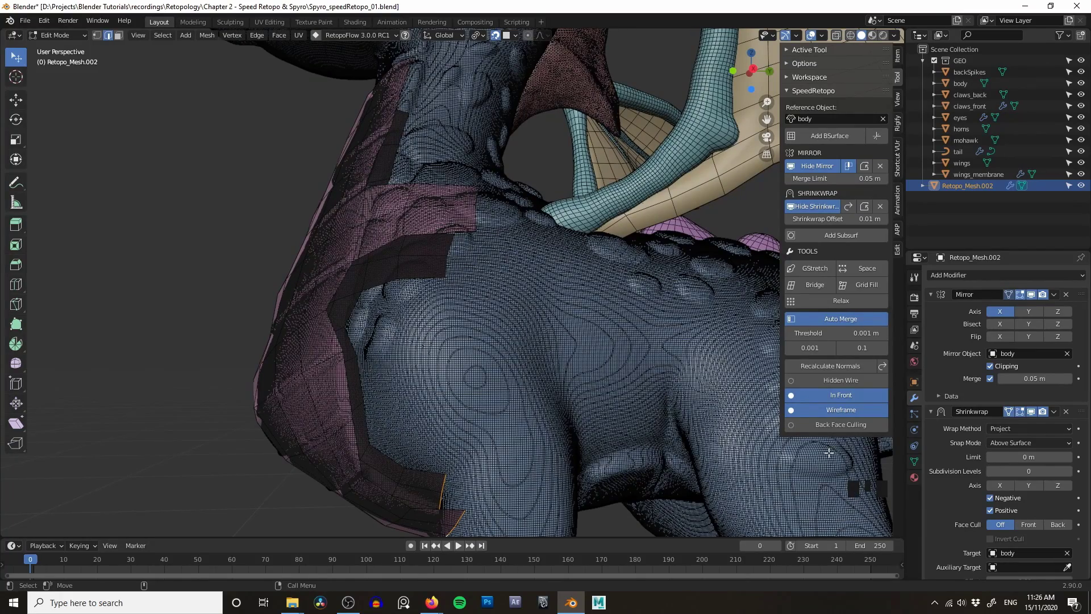
left_click(849, 432)
left_click(481, 311)
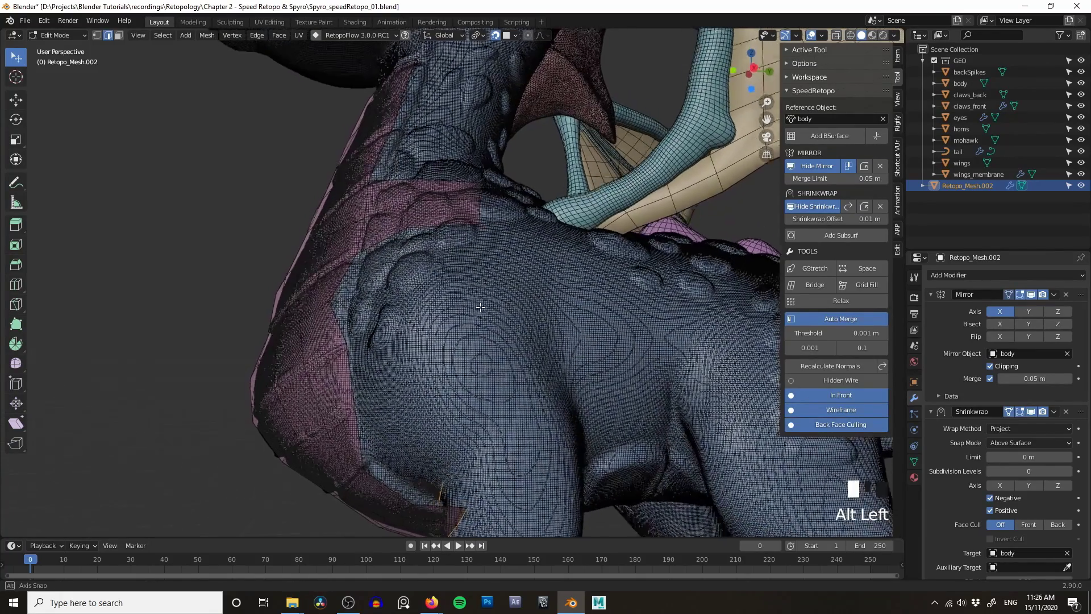
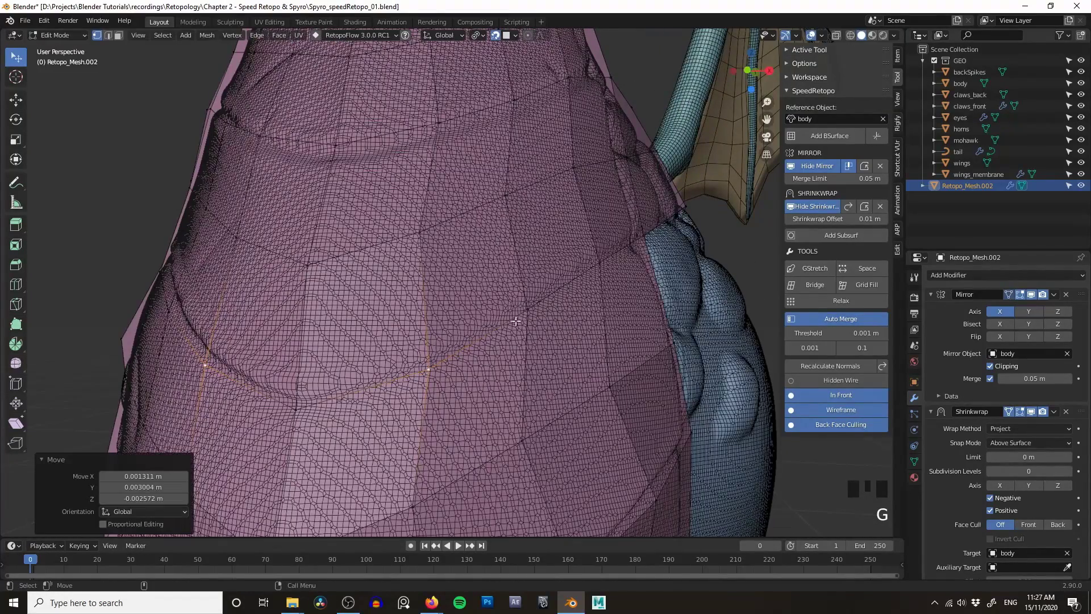
- Show the retopology patch as opaque faces and orbit round to the creature's rear
double_click(825, 397)
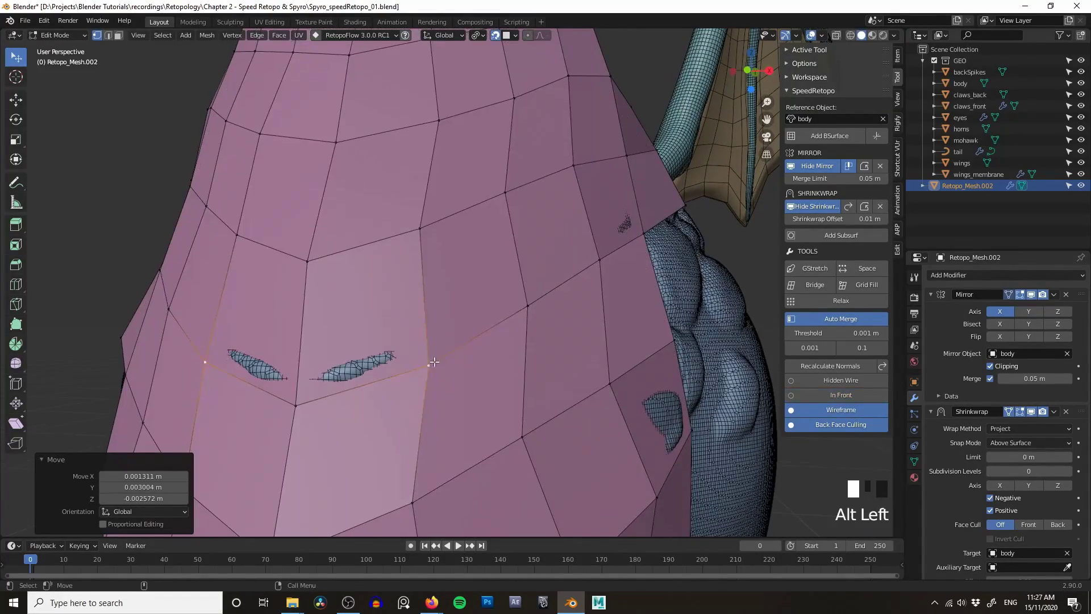
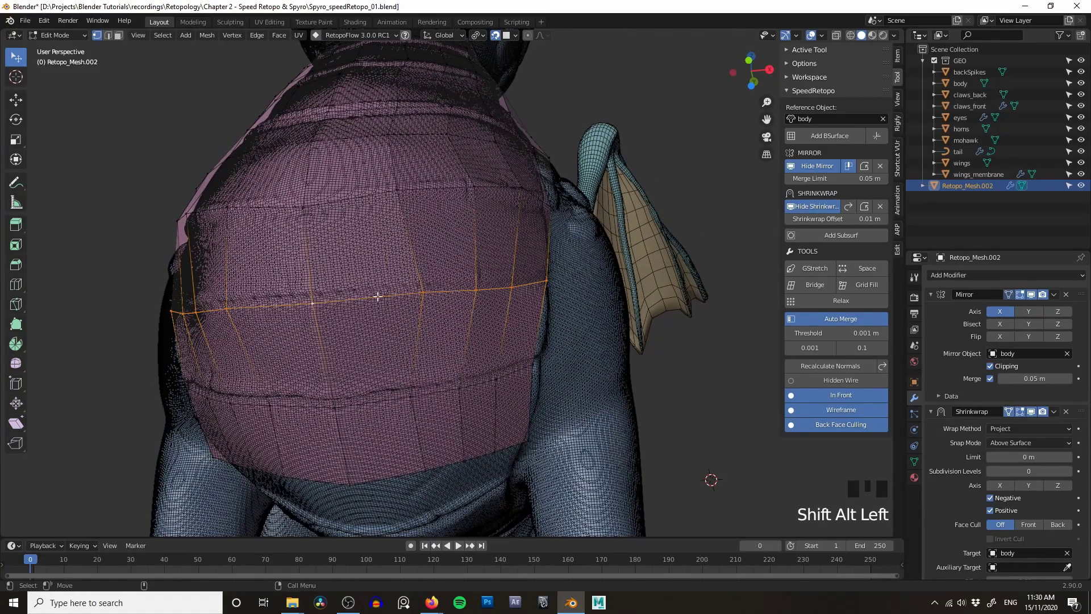
left_click_drag(460, 258, 398, 291)
left_click_drag(399, 290, 597, 294)
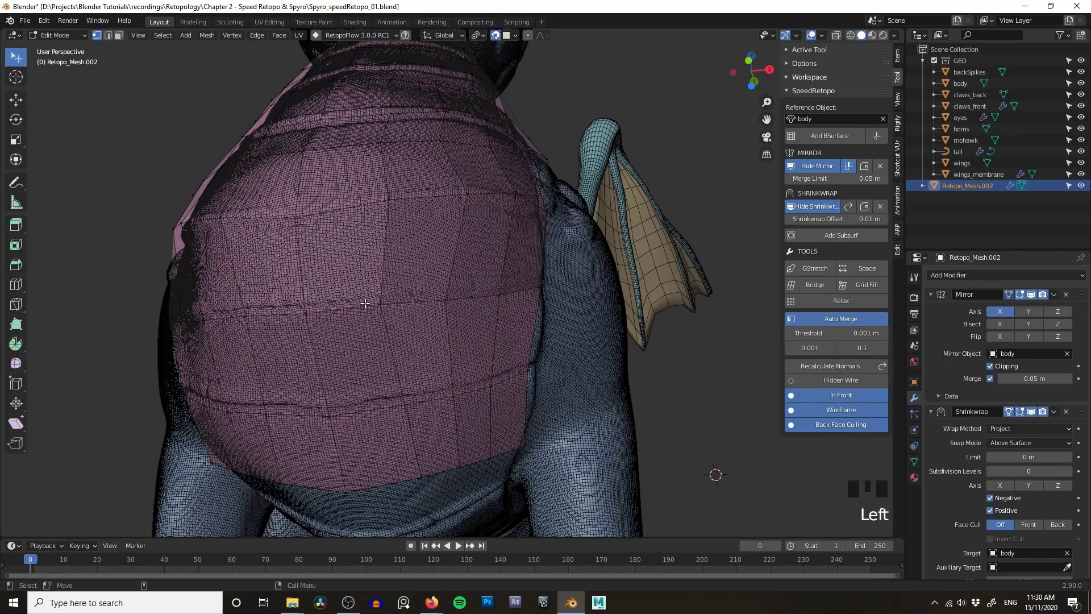
left_click_drag(415, 273, 402, 261)
left_click_drag(449, 270, 486, 291)
left_click_drag(486, 292, 590, 305)
left_click(466, 321)
left_click_drag(490, 311, 625, 281)
left_click_drag(624, 280, 605, 300)
- Cut a horizontal edge loop across the rear mesh, undoing a misplaced try, and slide it into place
left_click_drag(448, 410, 451, 405)
left_click_drag(618, 353, 569, 375)
left_click(441, 411)
left_click_drag(506, 357, 611, 323)
left_click(612, 323)
left_click_drag(578, 304, 442, 286)
left_click_drag(510, 278, 559, 289)
key("ctrl+z")
left_click(635, 276)
left_click(542, 282)
left_click(529, 282)
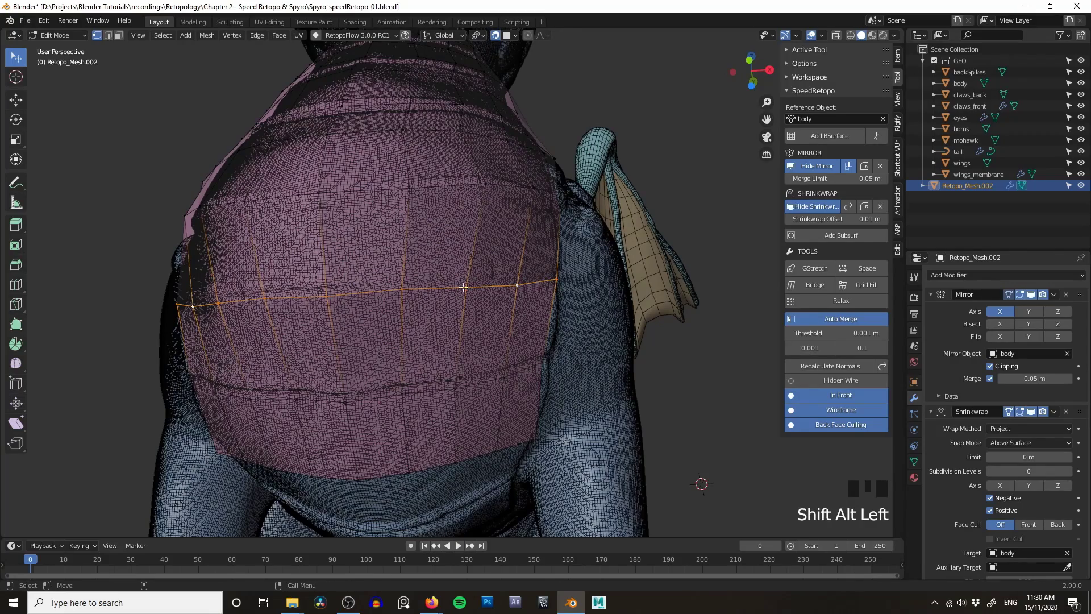
left_click_drag(532, 285, 580, 285)
- Attempt a further loop across the rear, cancel and undo it, then re-orbit the back
left_click_drag(603, 272, 436, 337)
left_click_drag(439, 295, 437, 283)
left_click(434, 230)
left_click_drag(425, 281, 446, 221)
right_click(446, 221)
left_click_drag(491, 277, 484, 277)
left_click_drag(484, 278, 447, 286)
left_click_drag(447, 286, 595, 272)
key("ctrl+z")
left_click_drag(490, 311, 467, 302)
middle_click(467, 302)
- Place another loop cut through the middle of the back patch and undo the stray result
left_click_drag(481, 299, 294, 262)
left_click_drag(255, 266, 255, 266)
left_click_drag(351, 243, 370, 237)
left_click(399, 225)
left_click_drag(423, 214, 429, 219)
left_click_drag(432, 265, 422, 296)
left_click_drag(423, 296, 489, 323)
scroll("up", 3)
left_click_drag(447, 313, 430, 305)
middle_click(430, 305)
key("ctrl+z")
- Orbit to the upper back and add an edge loop higher across the patch
left_click_drag(408, 297, 465, 278)
left_click_drag(465, 278, 518, 262)
left_click_drag(518, 261, 373, 268)
left_click_drag(373, 269, 436, 229)
left_click(446, 159)
left_click_drag(464, 214, 435, 136)
left_click(436, 137)
left_click_drag(453, 169, 425, 229)
left_click_drag(426, 229, 427, 233)
- Add one more horizontal loop across the middle, undo the last cut and recheck the flow
left_click(408, 277)
left_click_drag(412, 277, 454, 305)
left_click(455, 306)
scroll("up", 3)
key("ctrl+z")
left_click_drag(430, 309, 441, 293)
scroll("down", 3)
left_click_drag(446, 282, 461, 287)
right_click(461, 287)
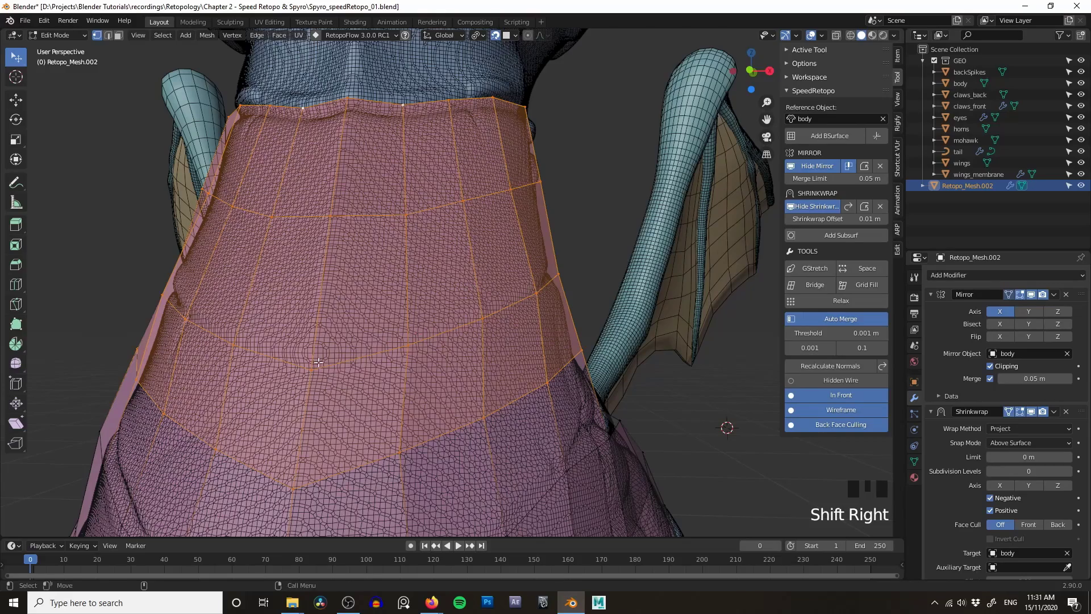
left_click_drag(328, 353, 421, 326)
key("Tab")
key("h")
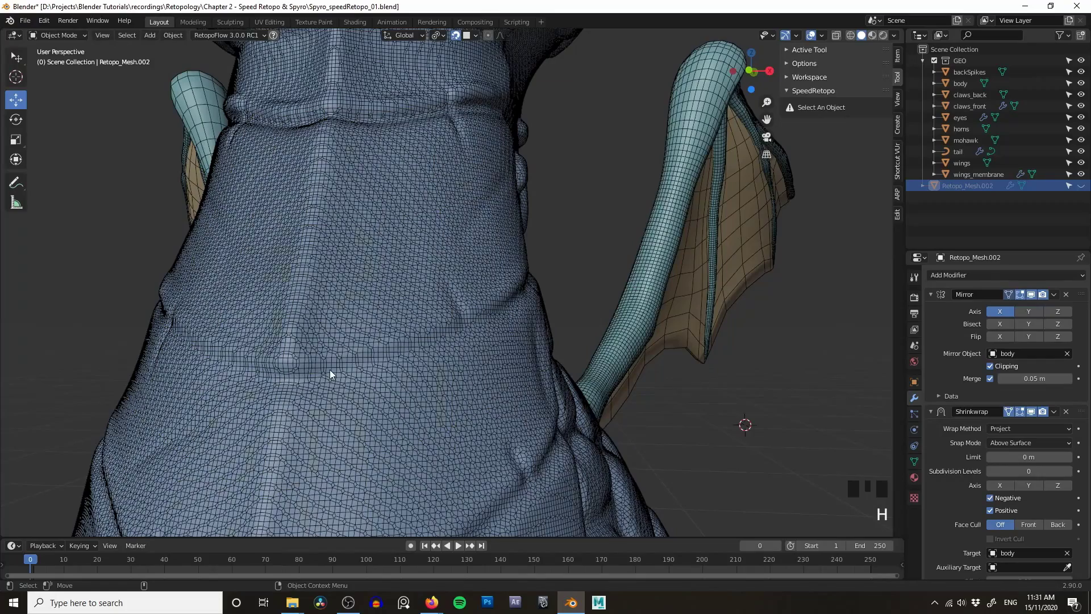
key("ctrl+z")
key("Tab")
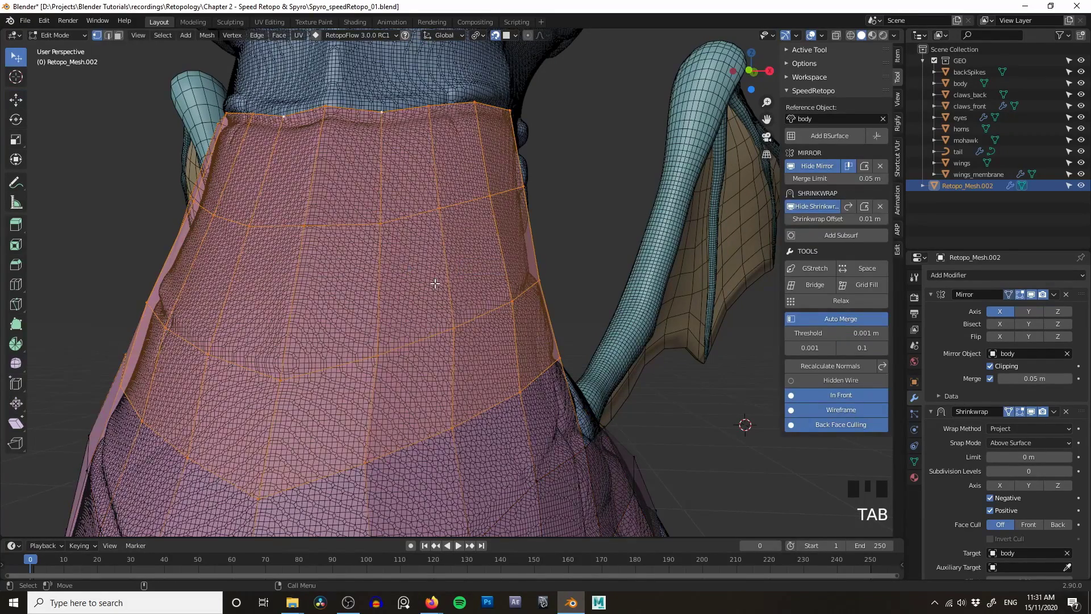
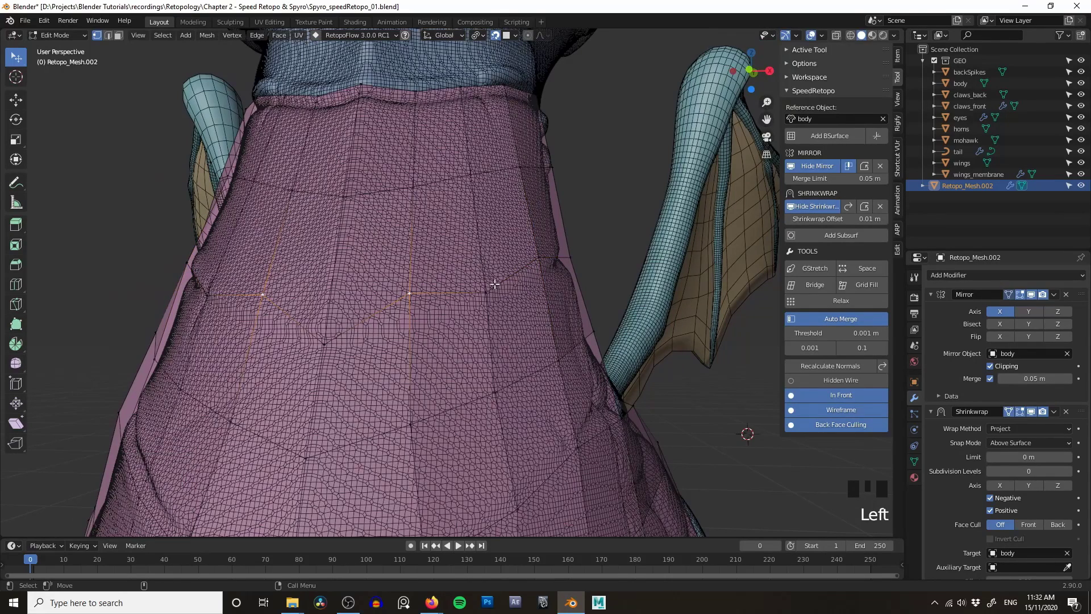
- Select vertices along the zigzagging middle edge loop on the creature's back
left_click_drag(492, 290, 507, 281)
left_click_drag(536, 261, 554, 257)
left_click(570, 253)
left_click_drag(521, 283, 526, 273)
left_click(542, 269)
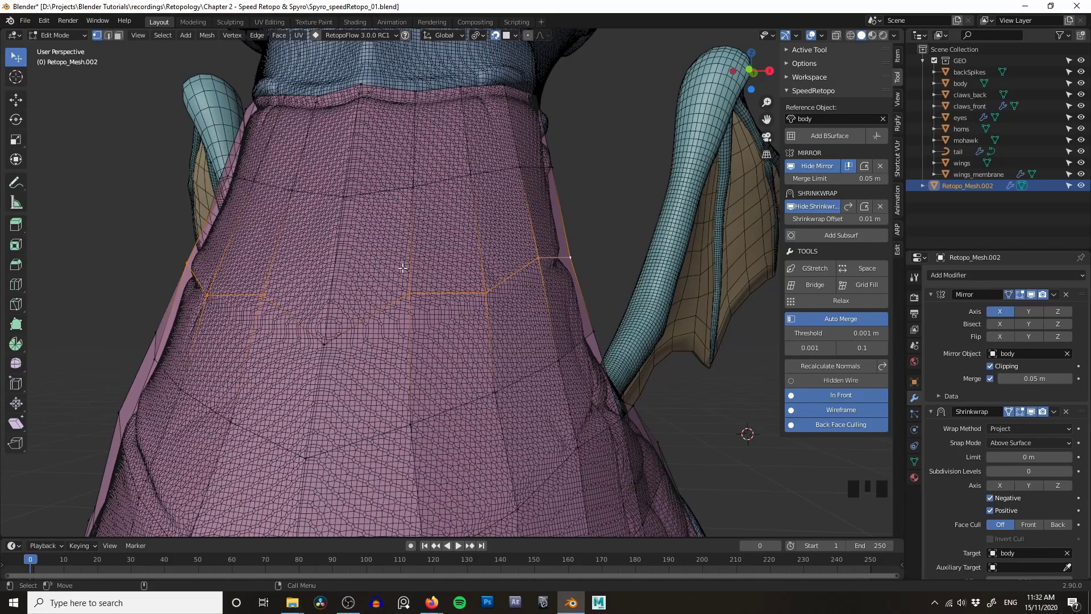
- Pick a vertex on the back and move it with G into a smoother quad flow
left_click(407, 287)
left_click_drag(449, 259, 428, 263)
left_click(429, 263)
left_click_drag(414, 265, 387, 274)
key("g")
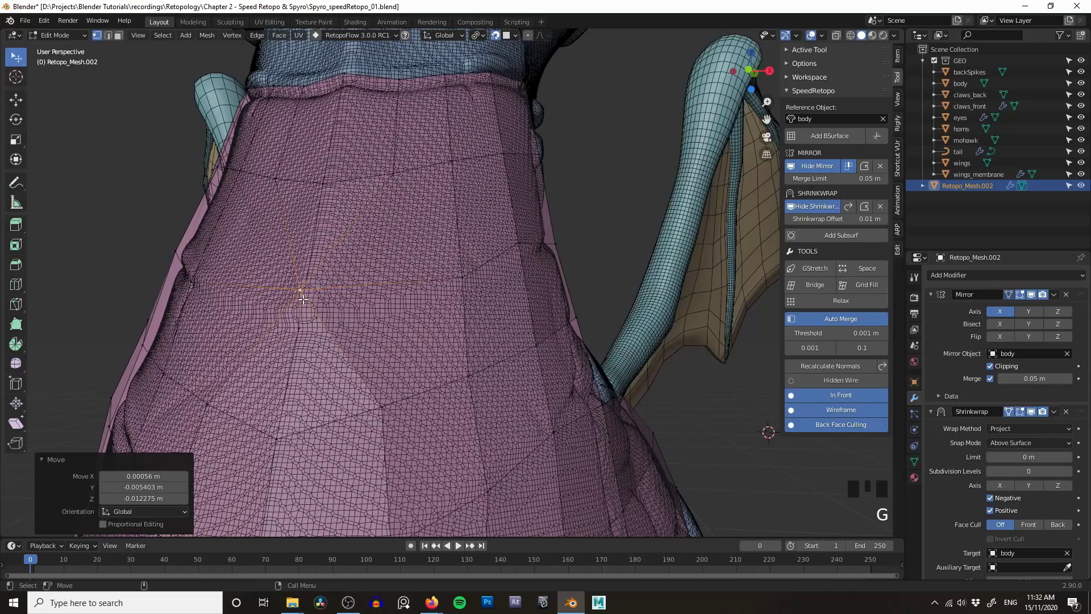
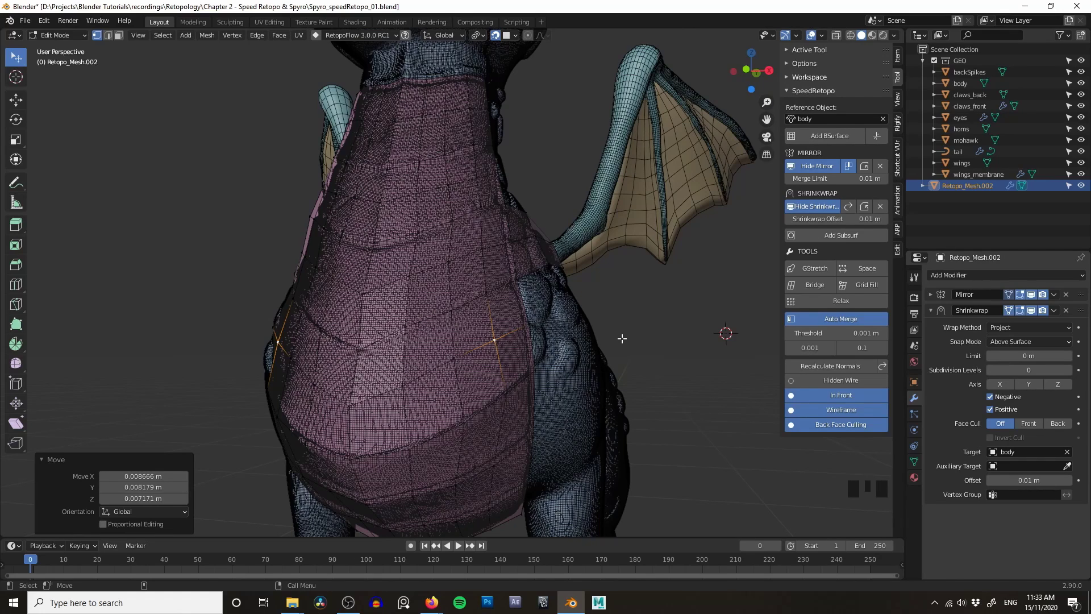
- Bring up the SpeedRetopo pie menu of retopology tools over the back patch
middle_click(605, 309)
middle_click(585, 292)
left_click_drag(591, 281, 629, 290)
left_click_drag(630, 290, 563, 289)
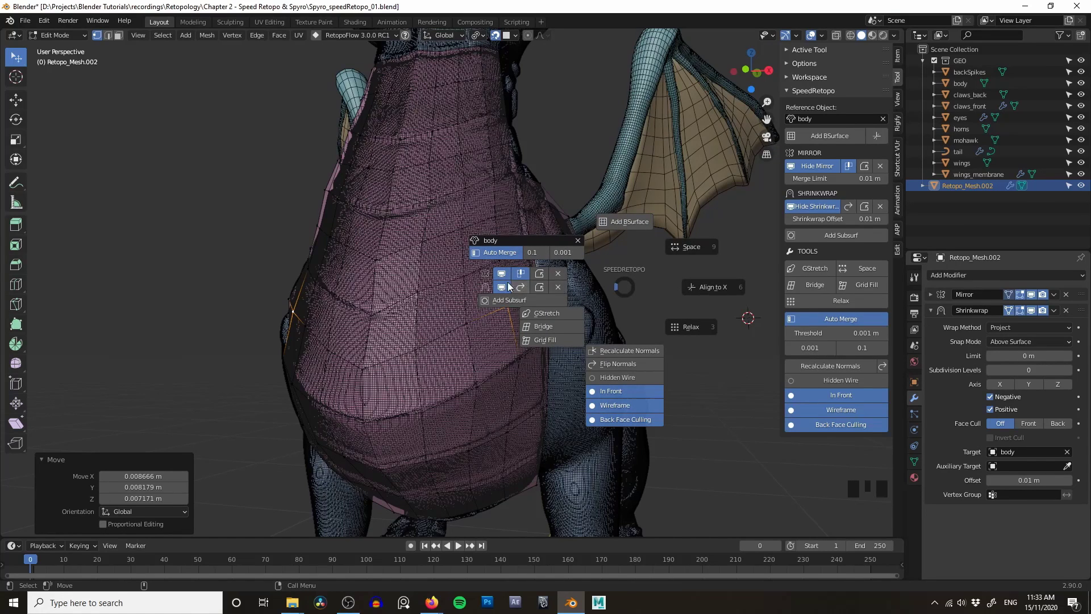
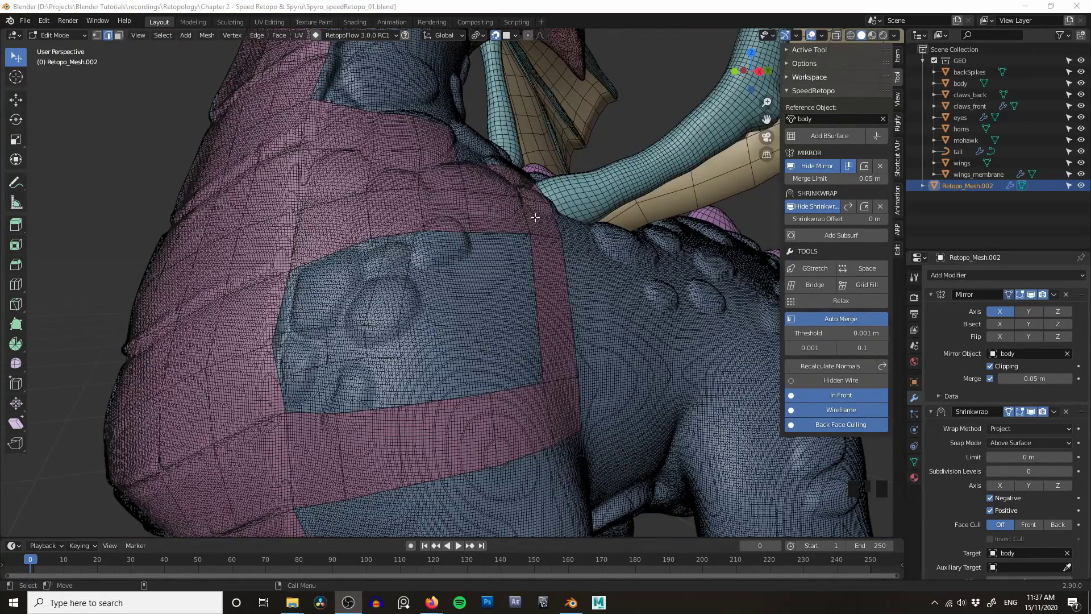
- In face select mode, select the strips crossing the bumpy side area and delete their faces
left_click_drag(539, 215, 535, 202)
left_click(529, 183)
key("3")
left_click_drag(539, 213, 538, 199)
left_click(537, 181)
left_click_drag(572, 294, 523, 415)
middle_click(577, 293)
left_click(589, 291)
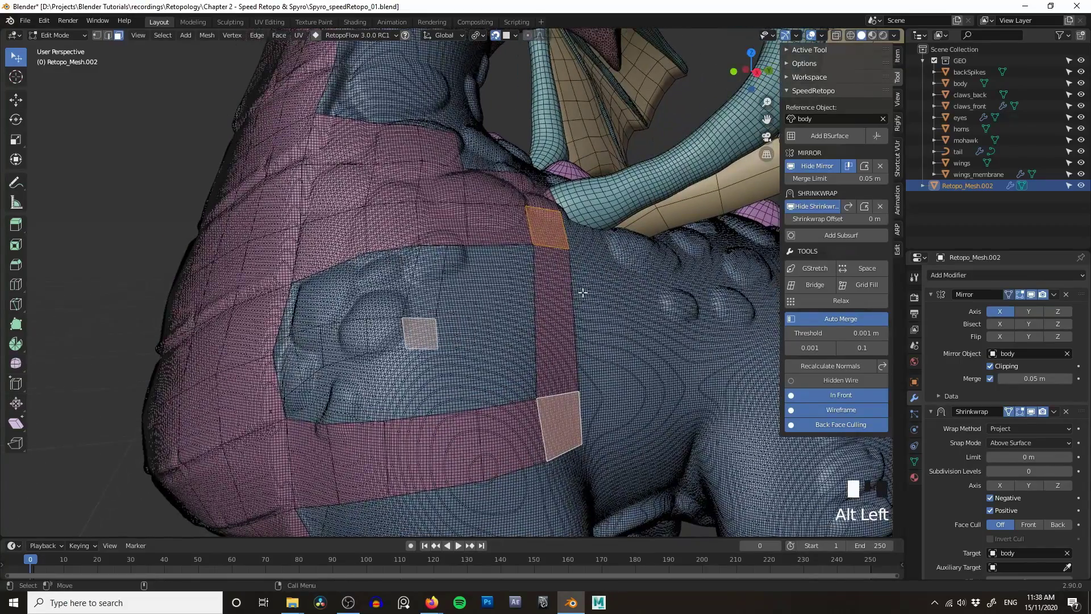
key("a")
key("a")
- Insert a loop cut through the remaining strip and confirm it
left_click_drag(618, 299, 572, 320)
key("ctrl+r")
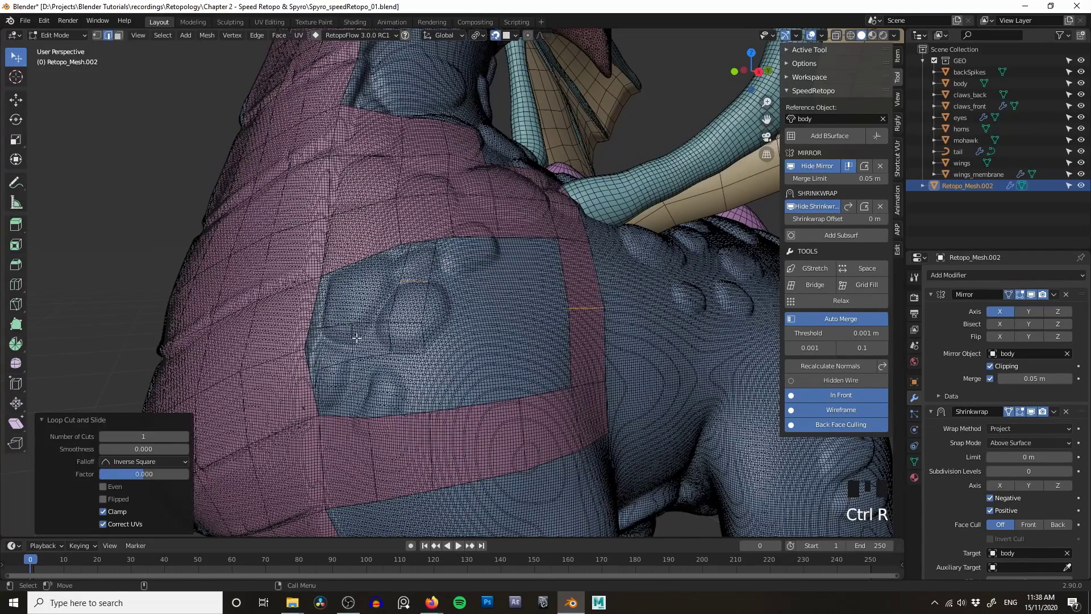
left_click(286, 352)
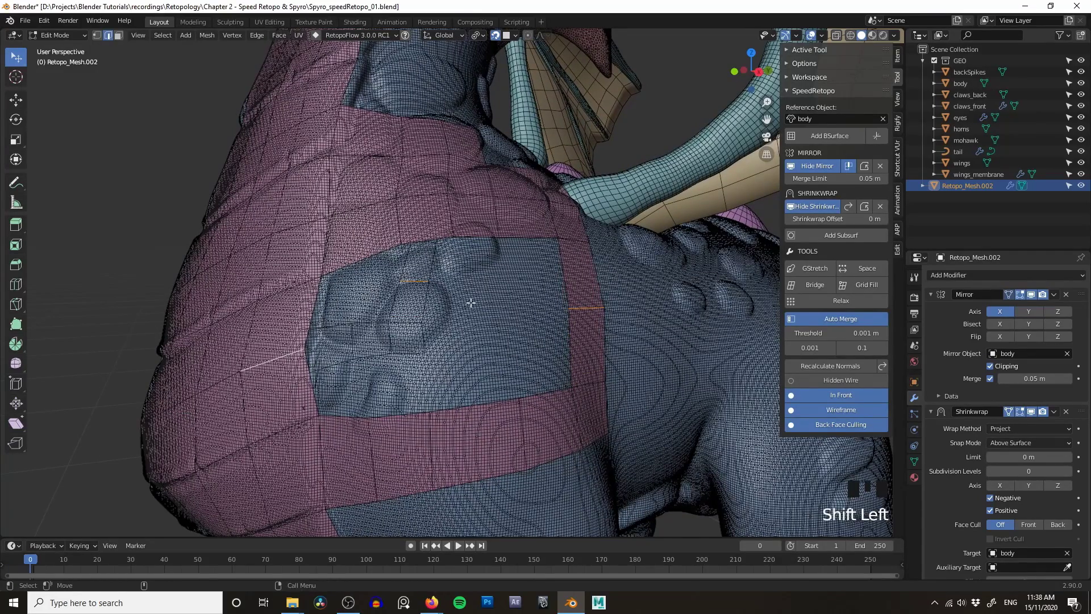
left_click(461, 310)
key("a")
key("a")
- Select the border of the large four-sided hole and bring up the Face operations menu
left_click(534, 232)
left_click_drag(520, 301, 546, 314)
left_click_drag(546, 315, 544, 323)
key("ctrl+f")
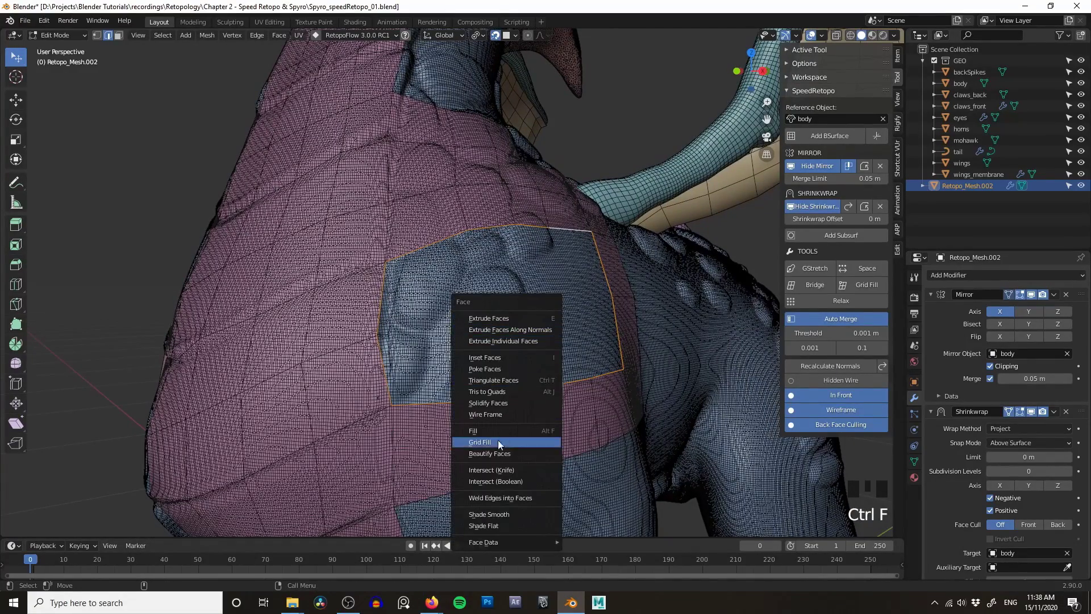
- Dismiss the face operations menu, leaving the hole's border loop selected
middle_click(521, 333)
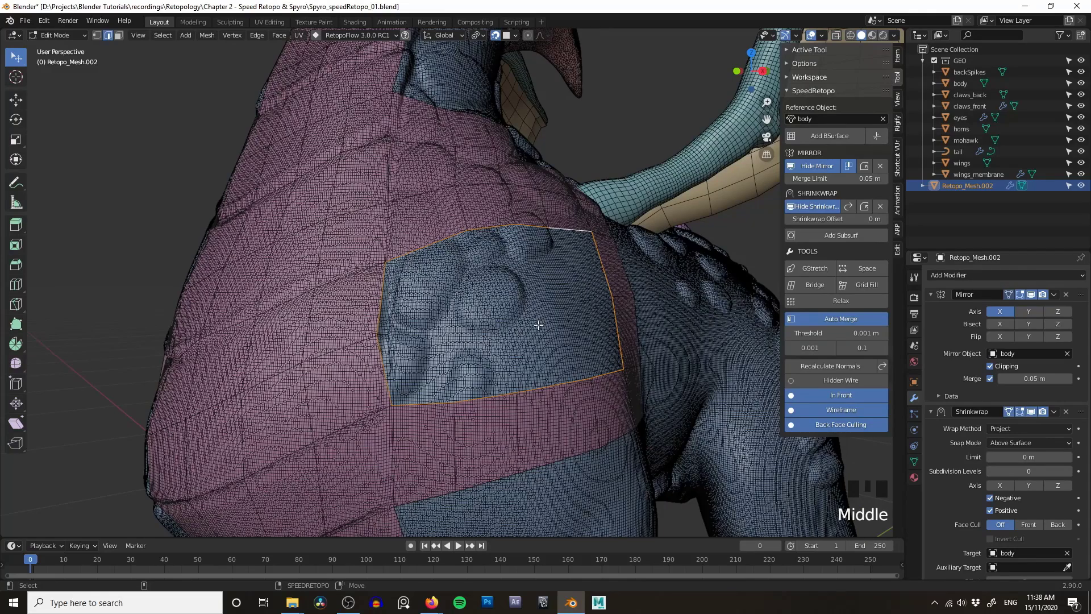
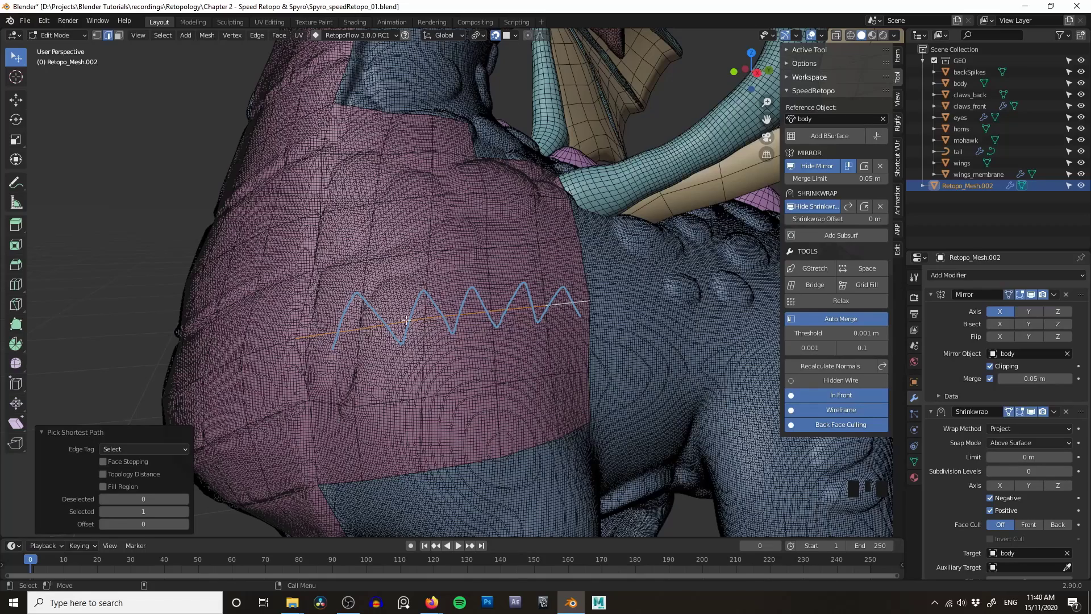
left_click_drag(402, 307, 496, 313)
left_click(496, 313)
scroll("up", 3)
left_click_drag(505, 309, 375, 341)
key("ctrl+z")
key("ctrl+z")
scroll("down", 3)
left_click_drag(466, 326, 507, 301)
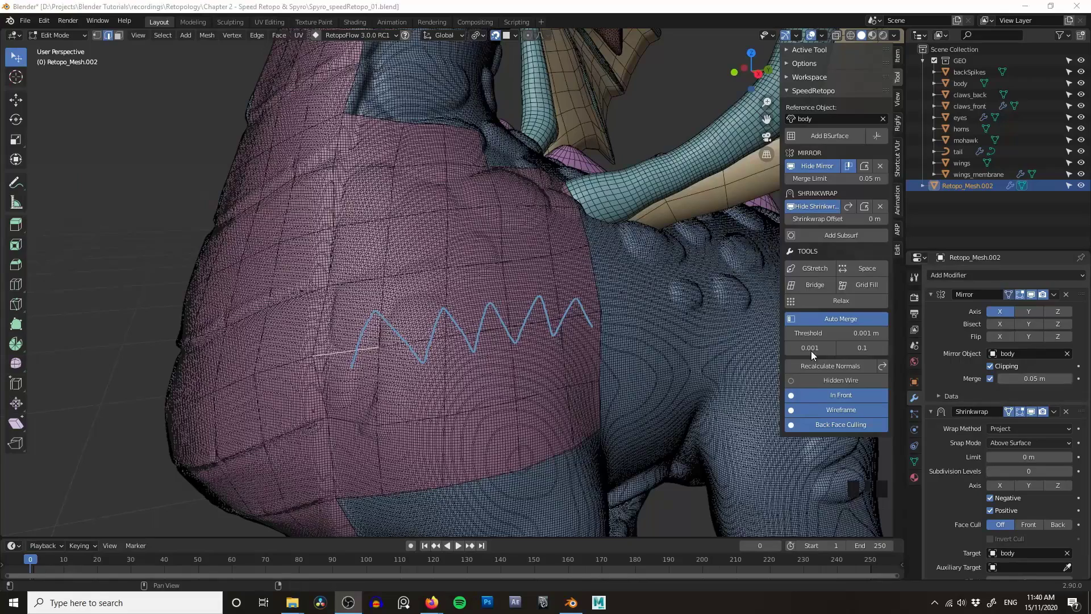
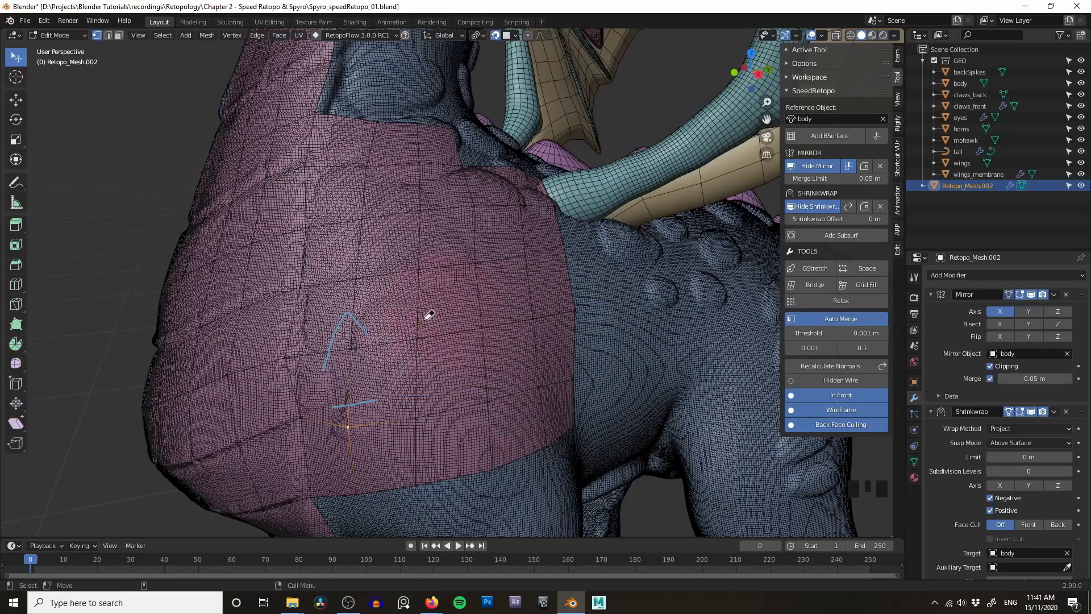
key("d")
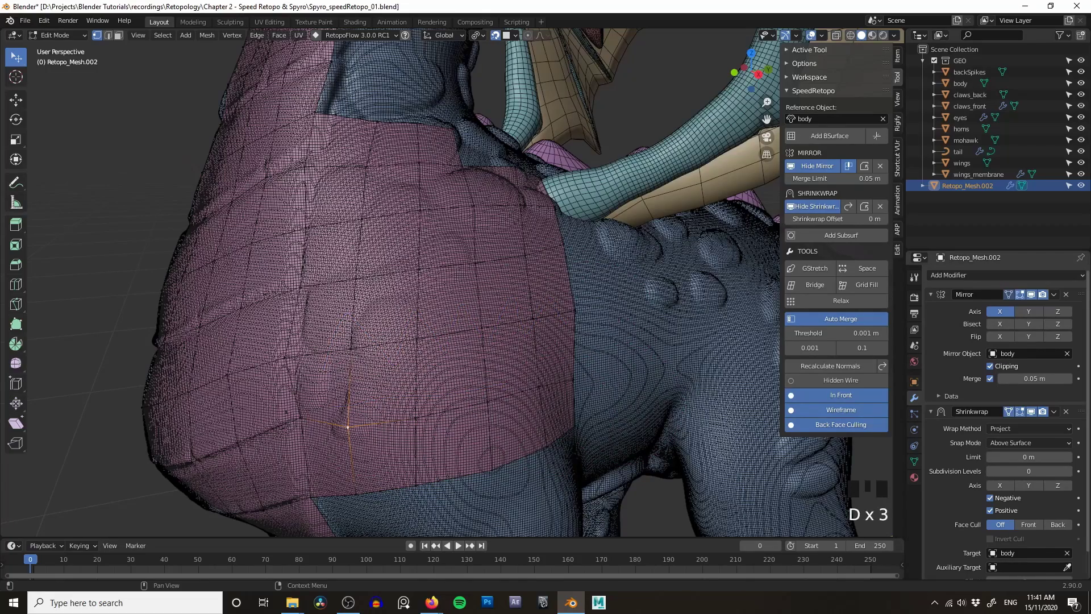
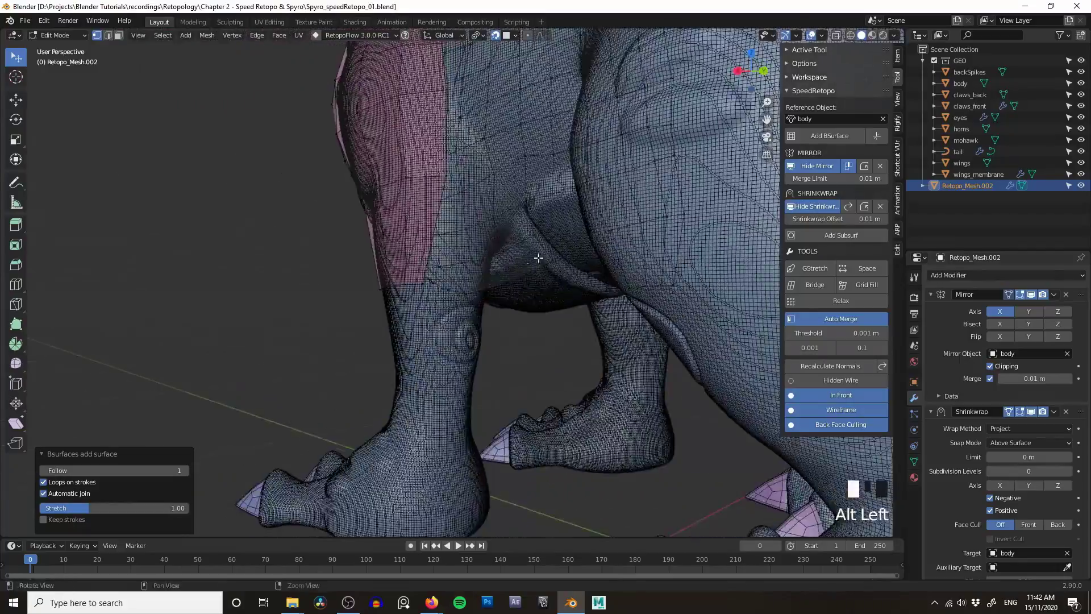
- Orbit, pan and zoom around the hind leg to frame the thigh retopology patch
left_click_drag(496, 264, 538, 249)
scroll("up", 3)
left_click_drag(532, 248, 541, 251)
middle_click(541, 251)
left_click_drag(532, 250, 614, 263)
scroll("up", 3)
left_click_drag(607, 266, 466, 267)
scroll("down", 3)
left_click_drag(486, 270, 373, 310)
middle_click(374, 310)
left_click_drag(363, 302, 328, 304)
left_click_drag(327, 305, 313, 345)
- In edge select mode, select the bottom edge loop of the thigh patch
key("d")
left_click_drag(297, 347, 356, 314)
key("2")
left_click(351, 313)
left_click(399, 314)
left_click(425, 312)
left_click(410, 321)
left_click_drag(407, 322, 424, 341)
left_click_drag(423, 341, 460, 293)
- Extrude the bottom loop into new faces pulled down the leg and confirm them
key("ctrl+z")
left_click_drag(408, 295, 467, 298)
scroll("up", 3)
left_click_drag(449, 300, 445, 291)
left_click(414, 329)
- Extrude the lower edge again to extend the patch to just above the ankle
left_click_drag(406, 318, 418, 285)
left_click_drag(419, 285, 420, 296)
left_click_drag(419, 296, 417, 262)
key("e")
key("e")
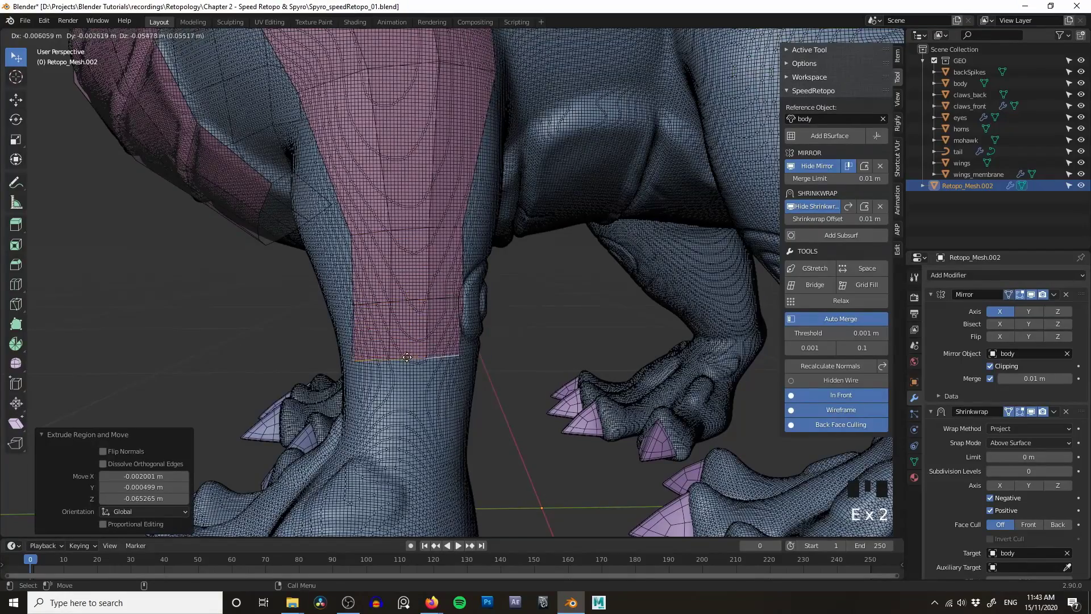
key("s")
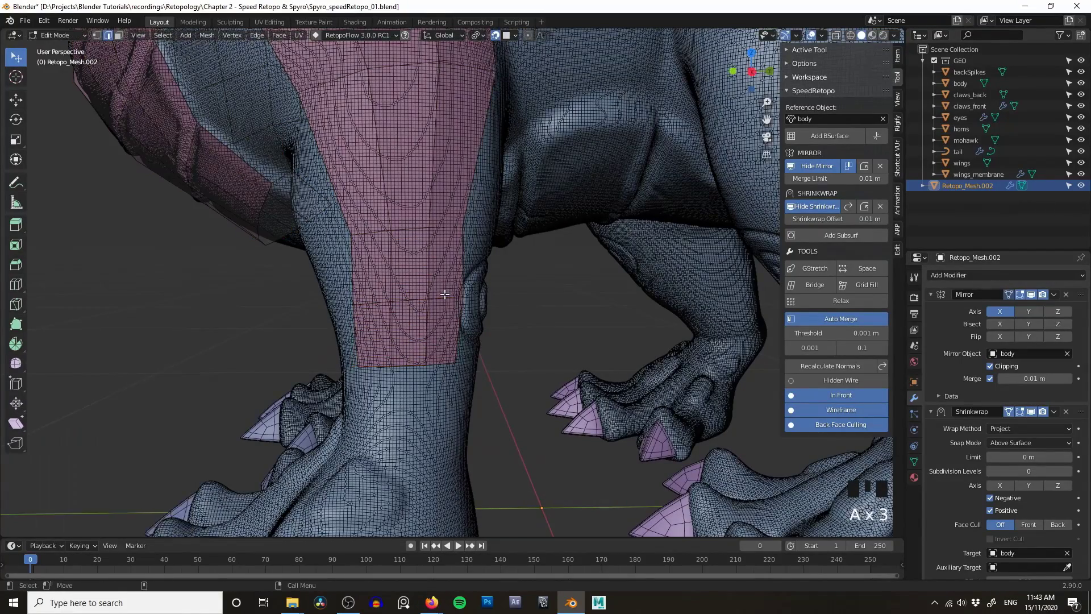
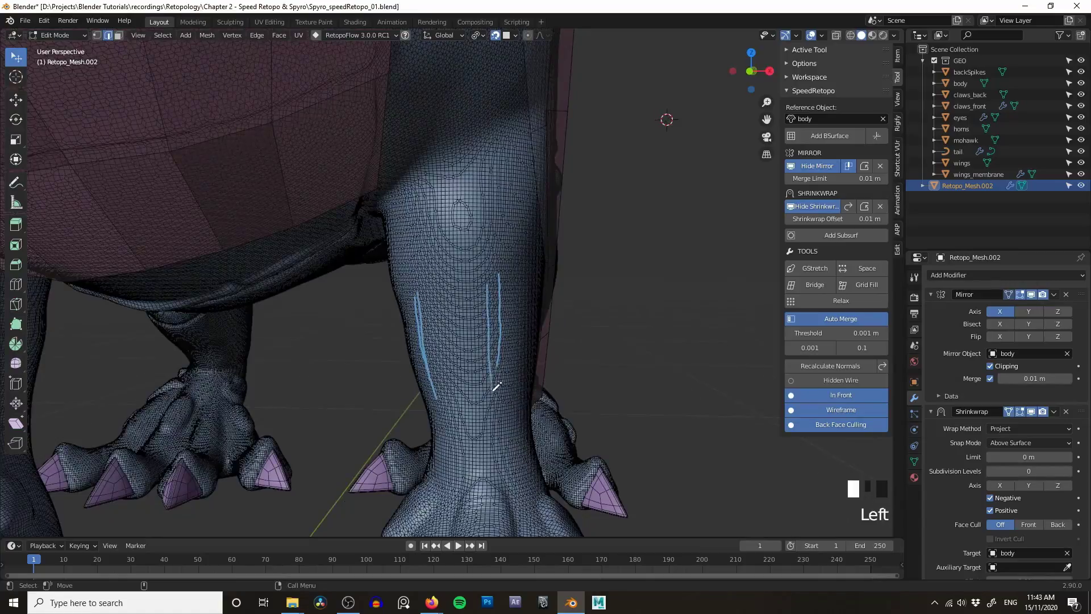
- Orbit the view around the lower hind leg
left_click_drag(589, 346, 417, 299)
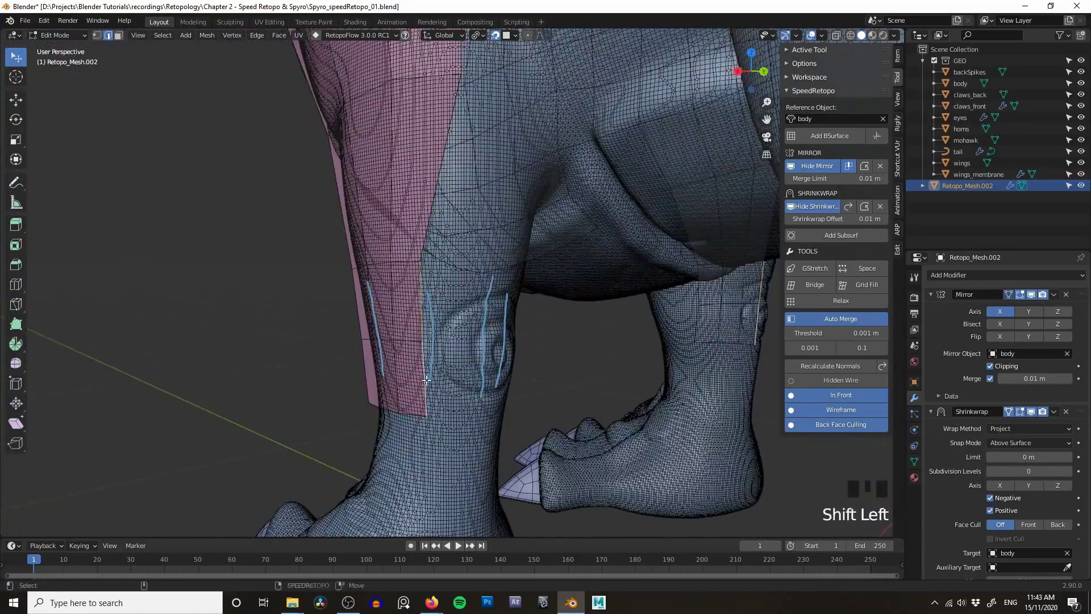
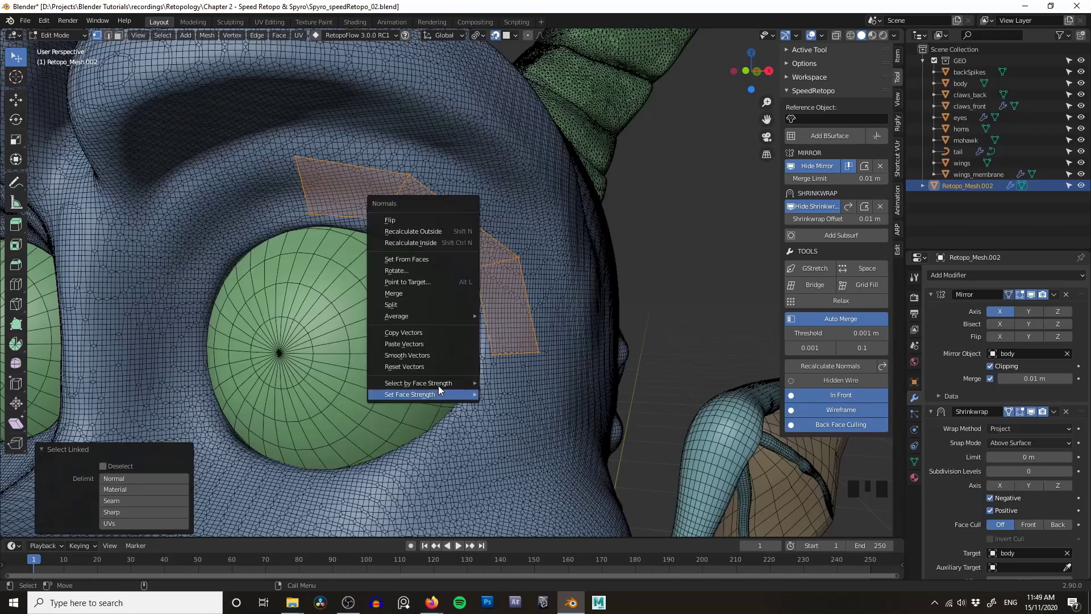
- Reframe the eyebrow strip and move its selected part with G
left_click_drag(481, 319, 634, 196)
left_click(634, 196)
scroll("down", 3)
left_click_drag(497, 255, 472, 230)
key("g")
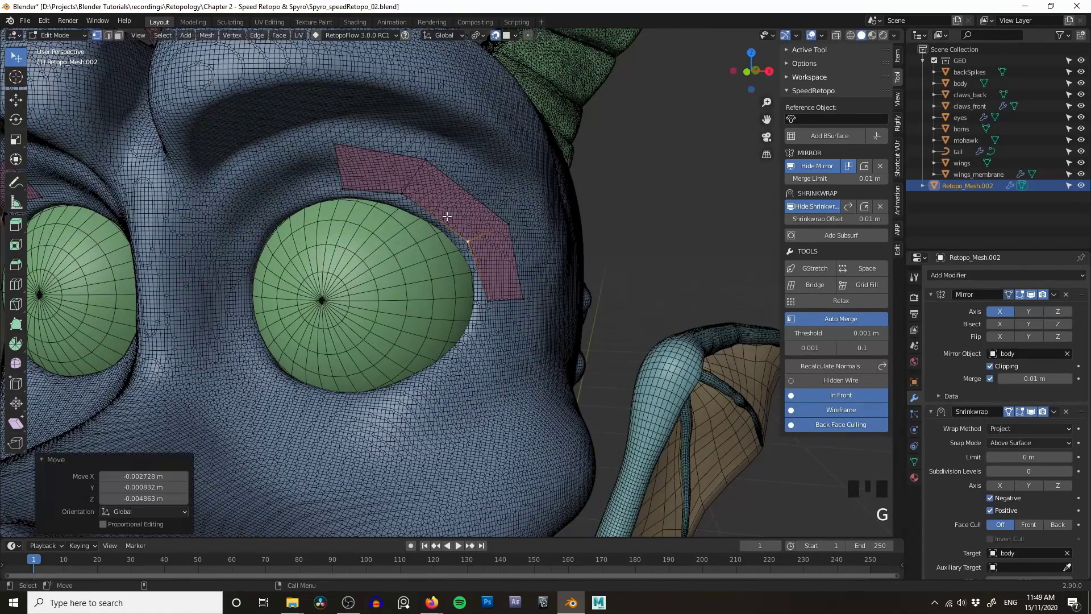
- Move three more strip vertices one by one so they follow the brow
left_click(408, 189)
key("g")
left_click(337, 144)
key("g")
left_click(507, 217)
key("g")
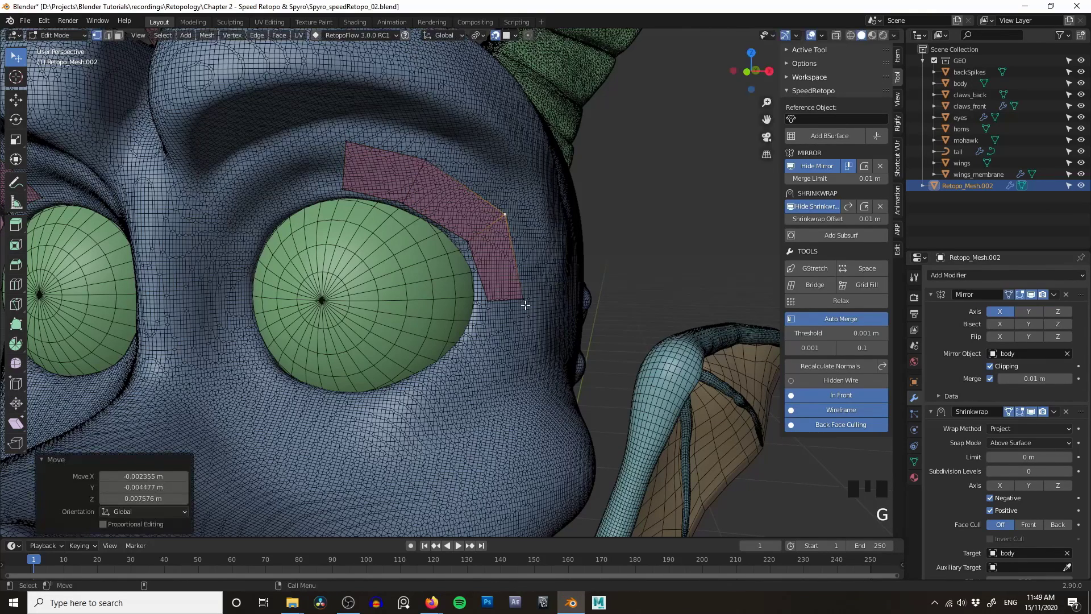
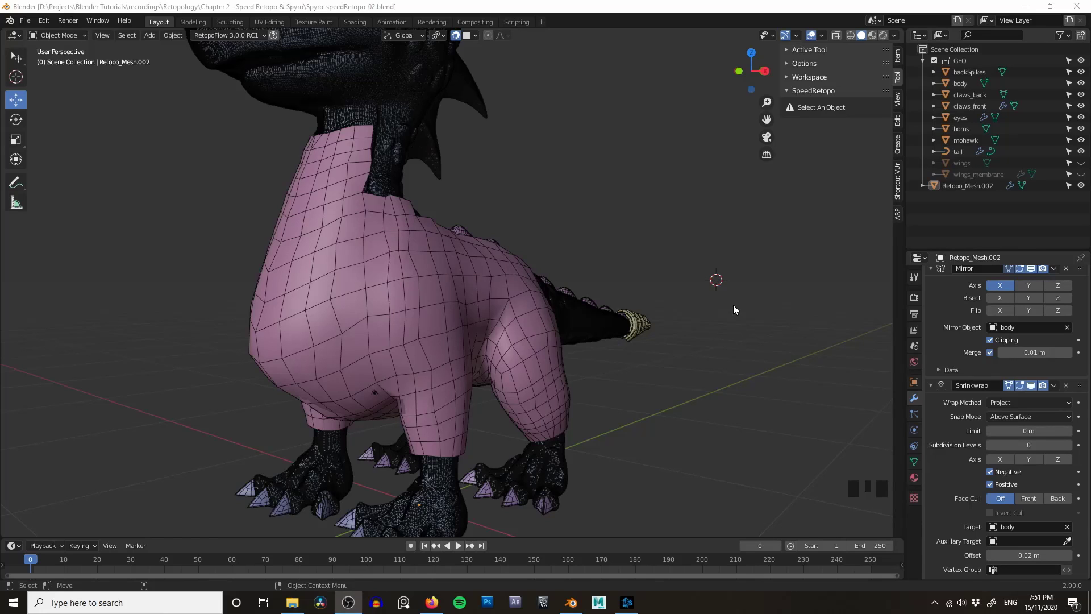
- Inspect the creature's body and bring up the Add Modifier list for the retopology mesh
middle_click(658, 275)
left_click_drag(542, 255, 584, 248)
left_click_drag(584, 248, 520, 274)
left_click_drag(520, 274, 564, 270)
left_click_drag(564, 269, 681, 254)
left_click_drag(681, 254, 946, 301)
scroll("up", 3)
left_click(956, 279)
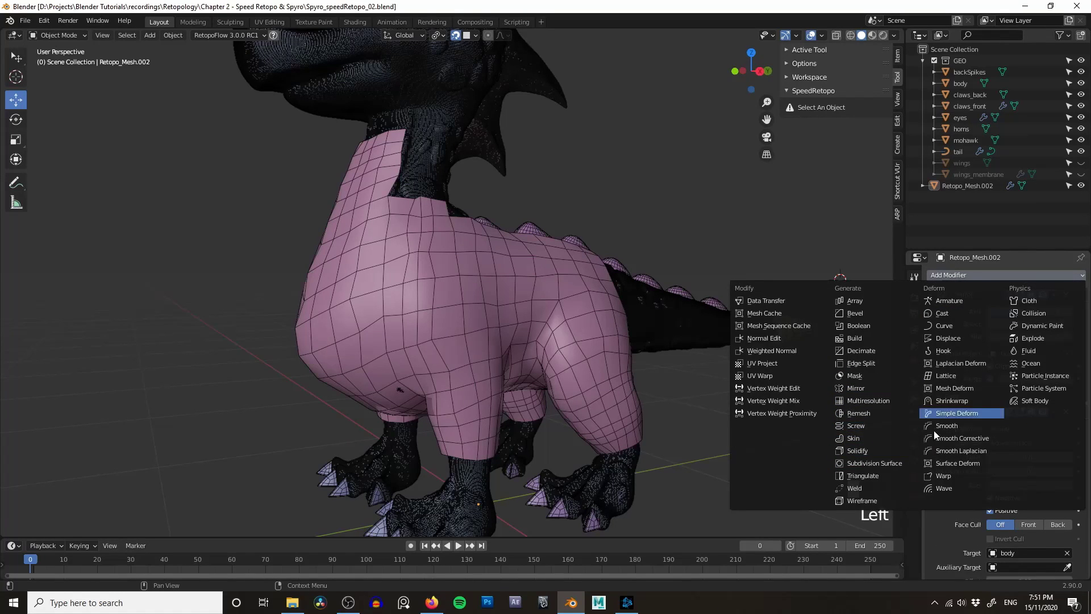
left_click_drag(890, 439, 846, 417)
- Orbit and zoom around the torso to check how the quad shell sits over the sculpt
middle_click(713, 380)
scroll("down", 3)
scroll("down", 3)
left_click_drag(692, 377, 1073, 505)
left_click_drag(1072, 505, 997, 431)
scroll("up", 3)
left_click_drag(938, 414, 656, 294)
middle_click(657, 295)
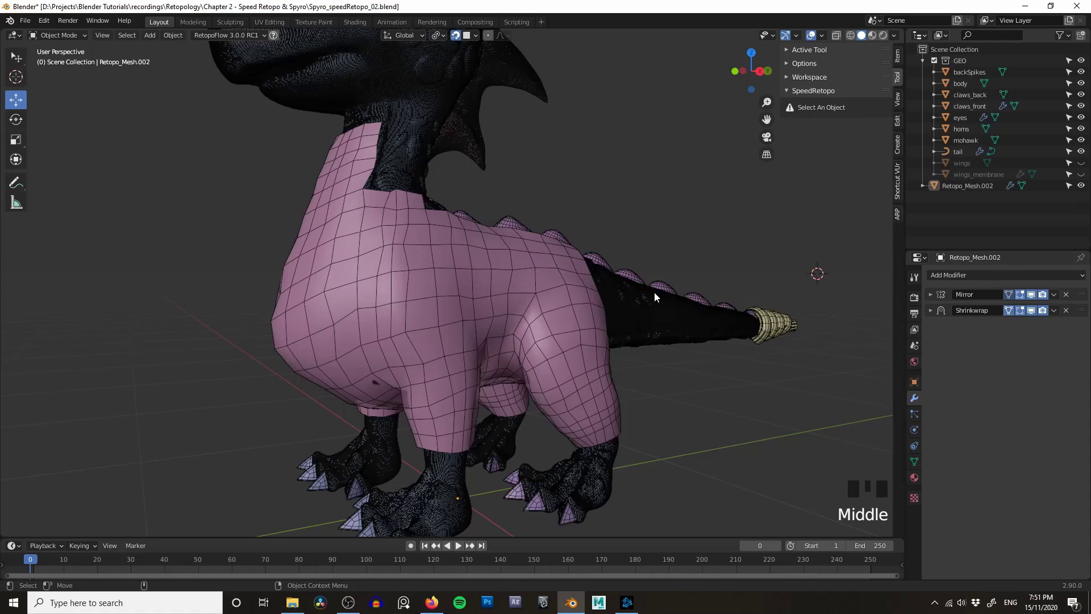
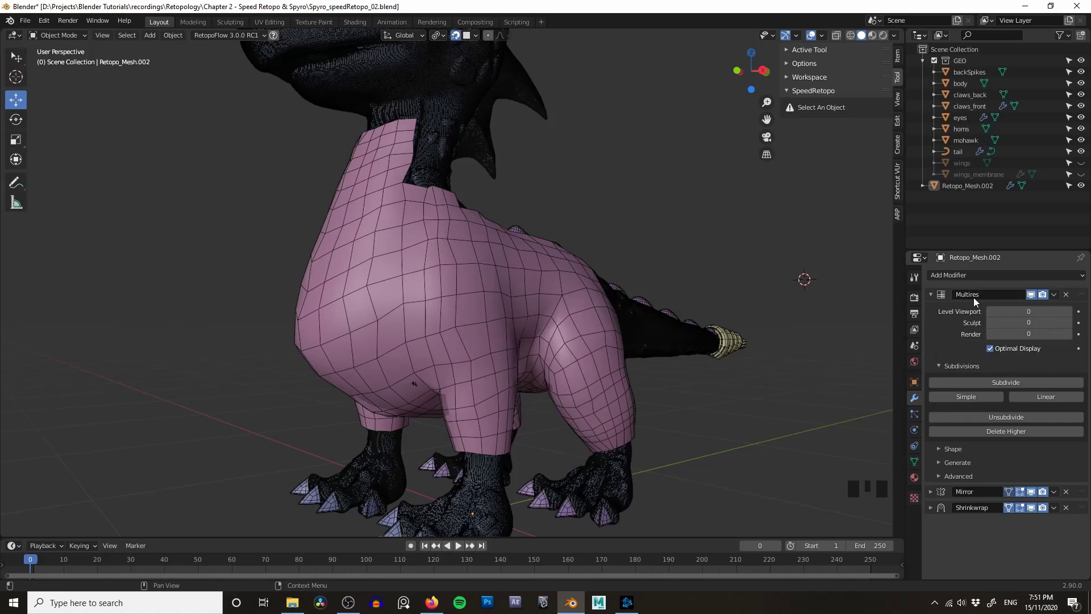
left_click(1068, 293)
middle_click(622, 260)
- Add a level-3 Subdivision Surface modifier to the retopology mesh with SpeedRetopo's Add Subsurf
key("Tab")
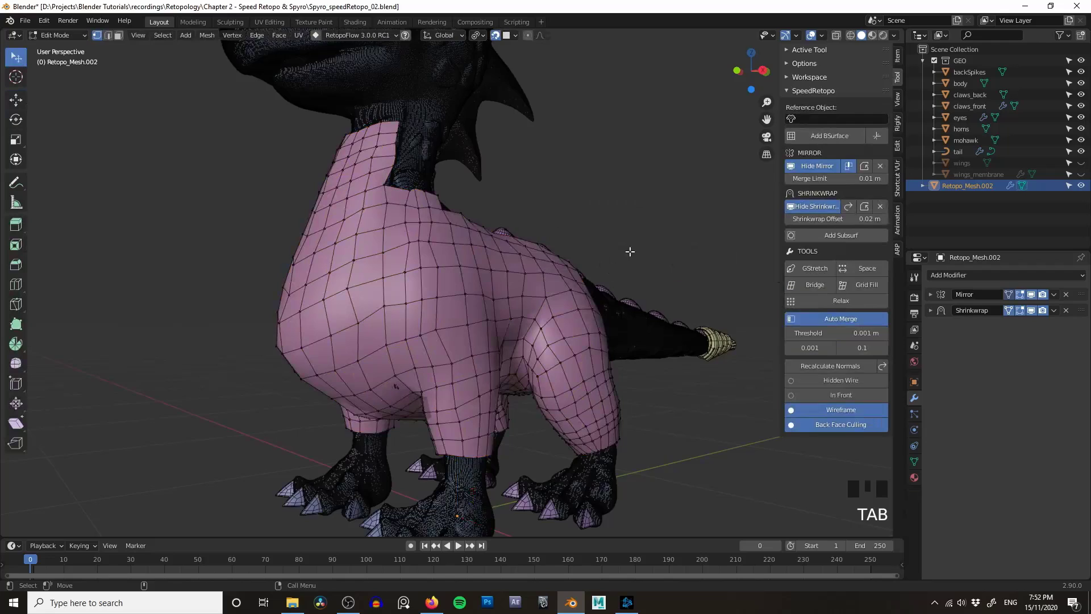
middle_click(642, 253)
left_click_drag(644, 258, 635, 251)
left_click_drag(635, 251, 851, 239)
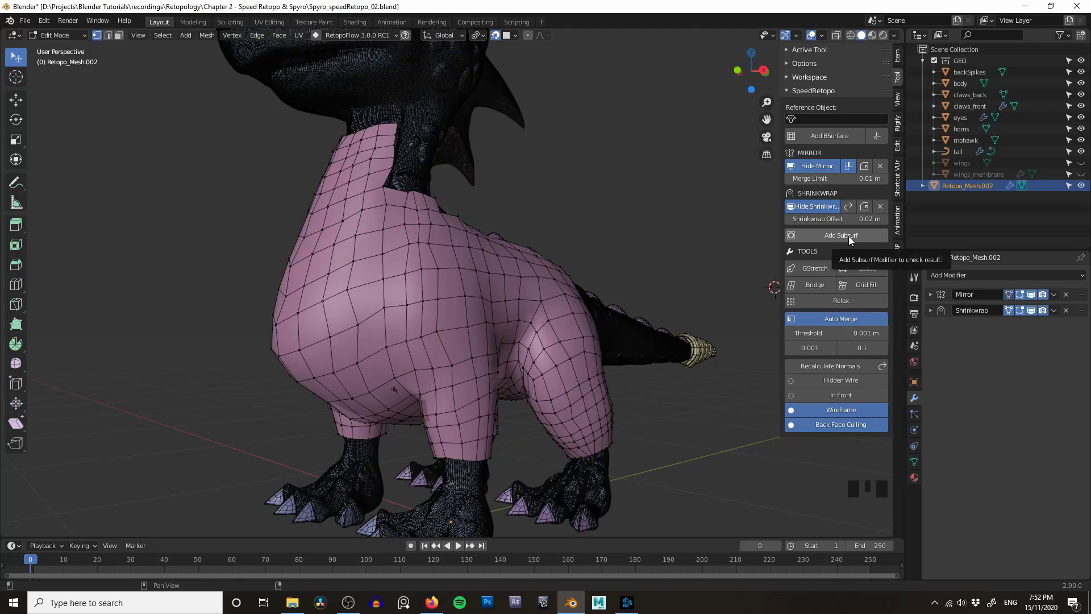
left_click_drag(619, 244, 670, 234)
left_click_drag(670, 234, 642, 246)
left_click_drag(642, 246, 629, 258)
left_click_drag(629, 259, 592, 254)
left_click_drag(592, 254, 593, 240)
left_click_drag(593, 240, 967, 295)
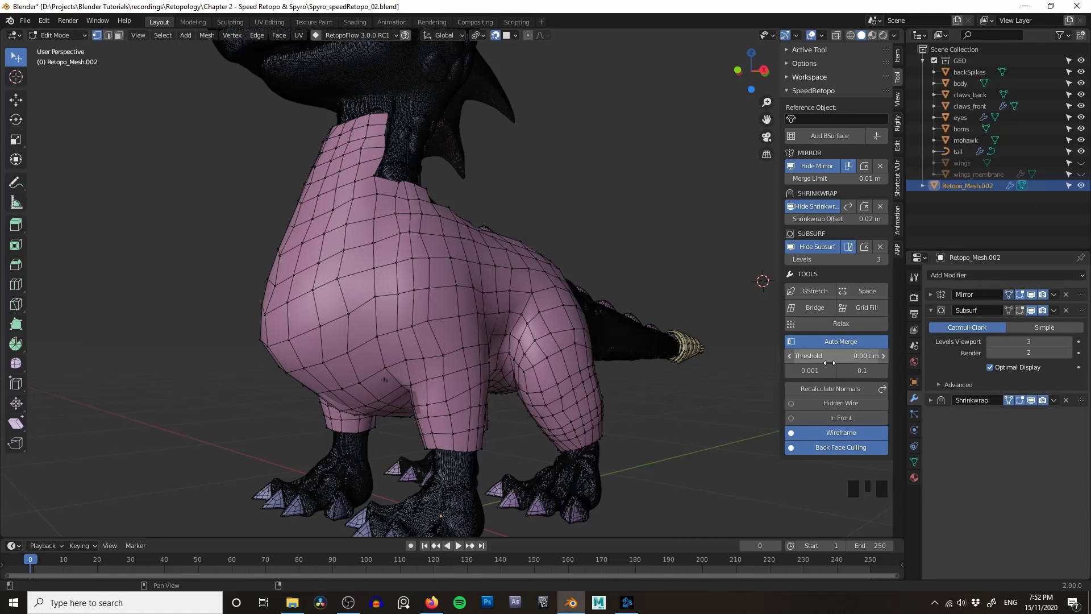
key("Tab")
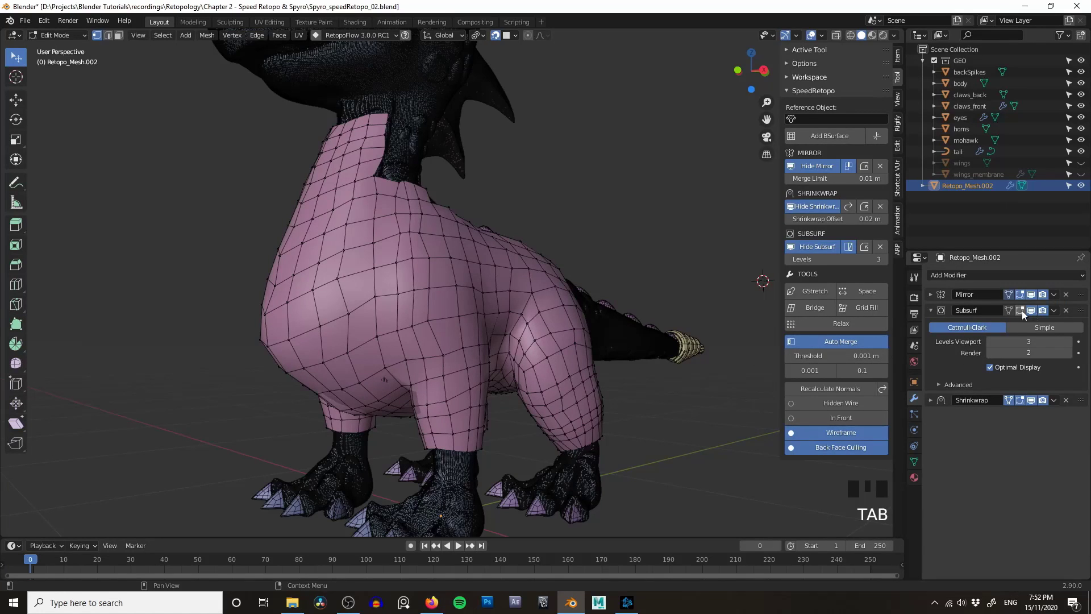
- Turn off the wireframe overlay to view the smoothed shell over the shaded sculpt
left_click(1024, 313)
middle_click(610, 261)
left_click(639, 259)
- Lower the Shrinkwrap offset to 0.003 m so the shell hugs the sculpt surface
key("z")
left_click_drag(607, 247, 583, 246)
left_click_drag(583, 246, 630, 361)
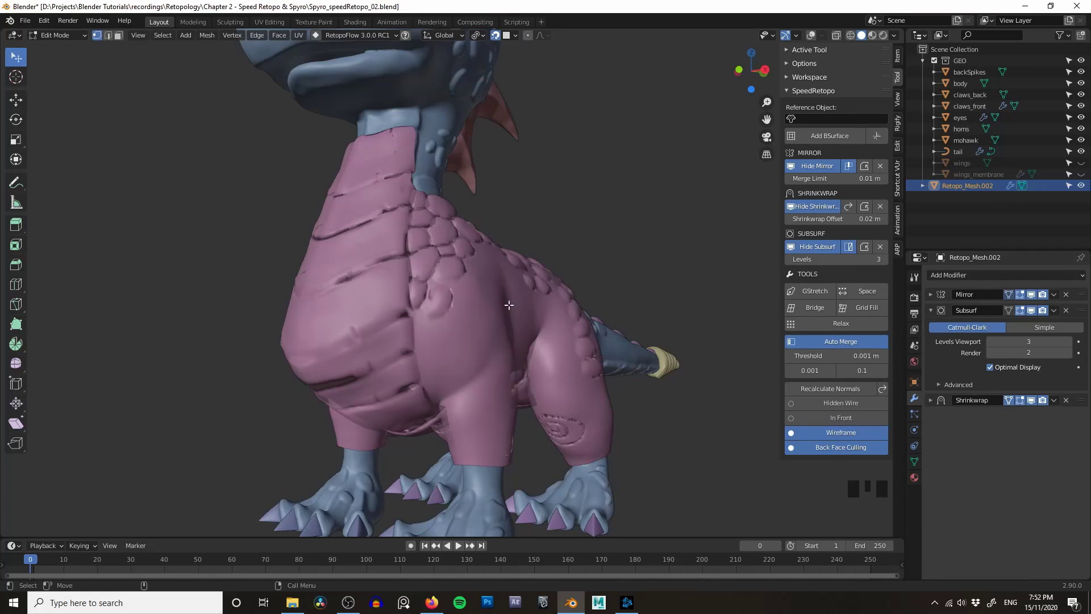
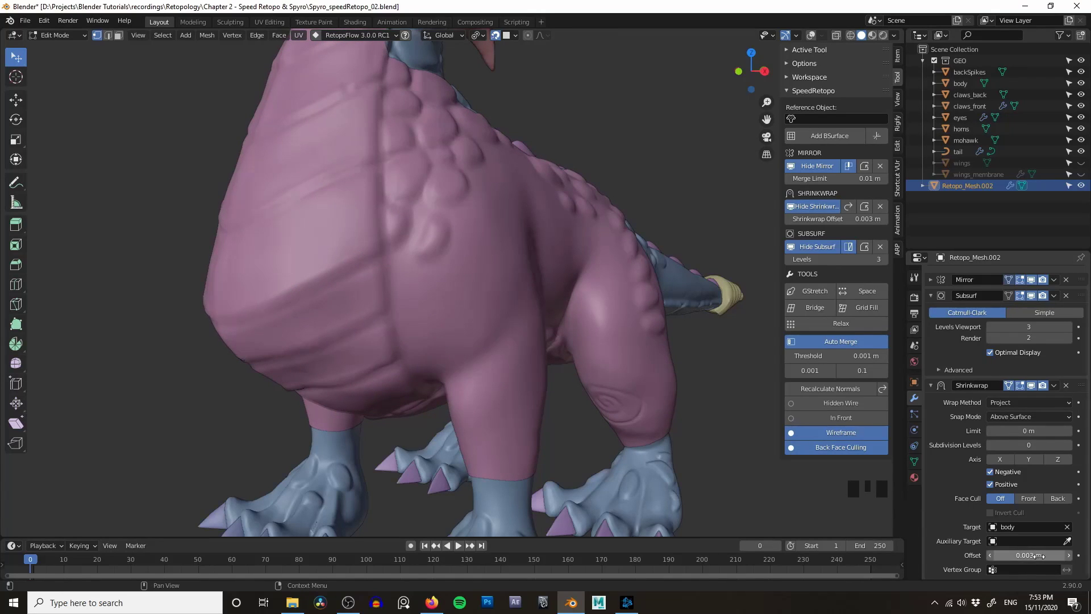
left_click_drag(552, 339, 542, 315)
left_click_drag(472, 209, 474, 317)
left_click_drag(475, 317, 443, 301)
left_click_drag(443, 301, 491, 251)
left_click_drag(490, 251, 563, 256)
- Orbit and zoom around the body to check how closely the shell now fits
middle_click(563, 256)
scroll("down", 3)
middle_click(661, 281)
middle_click(644, 238)
left_click_drag(572, 211, 590, 256)
left_click(590, 256)
scroll("up", 3)
left_click_drag(554, 264, 511, 288)
scroll("up", 3)
left_click(529, 267)
left_click_drag(512, 268, 530, 326)
- Return the mesh to Object Mode, undoing an accidental hide
key("Tab")
key("h")
left_click_drag(484, 316, 609, 253)
key("ctrl+z")
left_click_drag(646, 242, 507, 230)
scroll("down", 3)
- Restore the smoothed pink shell display at subdivision viewport level 3
left_click_drag(545, 254, 539, 241)
left_click_drag(540, 221, 586, 223)
left_click(585, 223)
left_click_drag(578, 217, 448, 248)
left_click_drag(448, 248, 490, 201)
left_click_drag(491, 201, 509, 205)
left_click(508, 205)
scroll("up", 3)
scroll("up", 3)
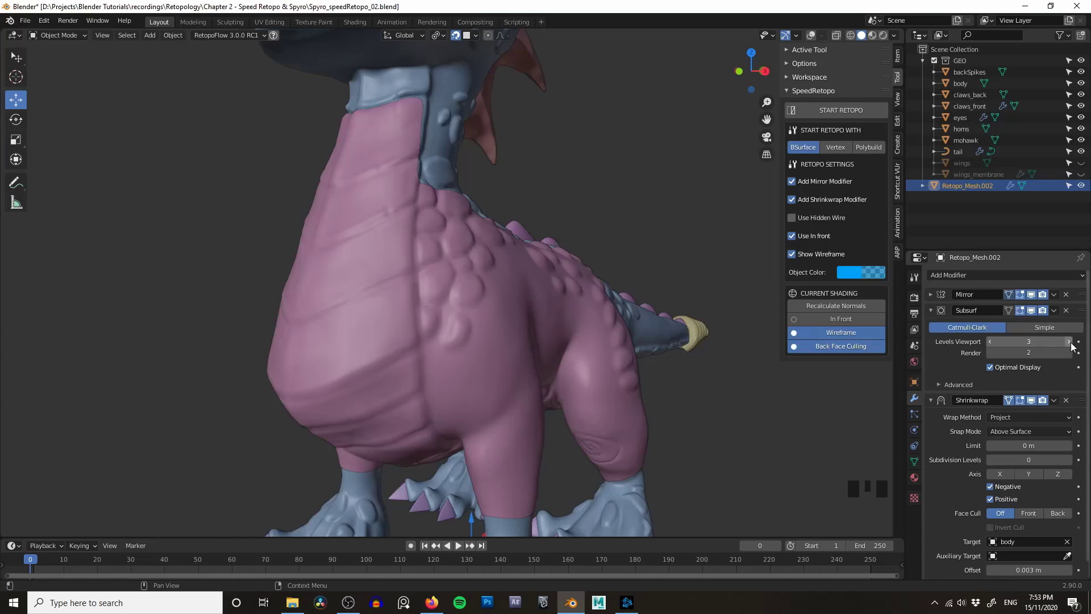
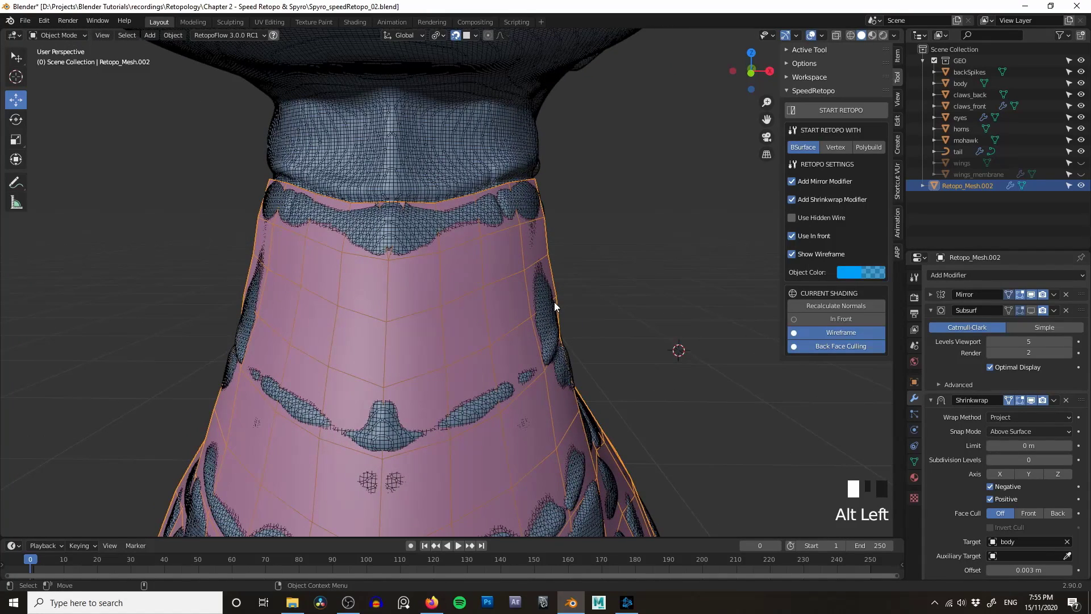
- Isolate the retopology mesh and zoom in on its neck border
key("/")
scroll("up", 3)
left_click_drag(484, 226, 478, 279)
scroll("up", 3)
middle_click(457, 282)
left_click_drag(433, 303, 531, 337)
- Move the stray vertex on the upper neck edge into place, then leave Edit Mode
key("Tab")
left_click_drag(473, 344, 481, 343)
left_click_drag(537, 315, 456, 255)
scroll("down", 3)
left_click_drag(487, 231, 493, 264)
left_click(492, 263)
middle_click(495, 262)
scroll("up", 3)
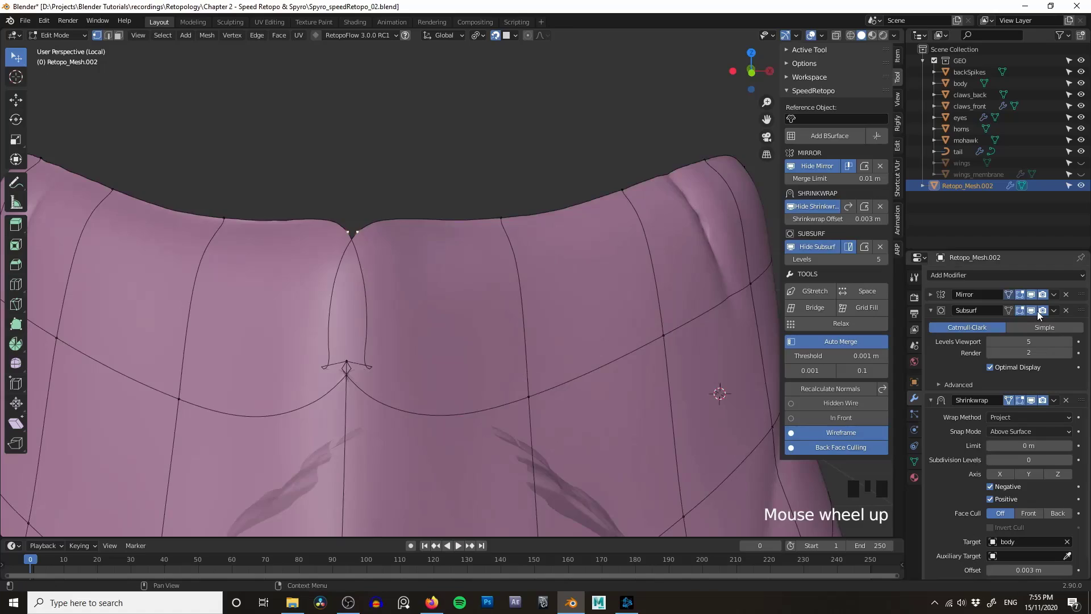
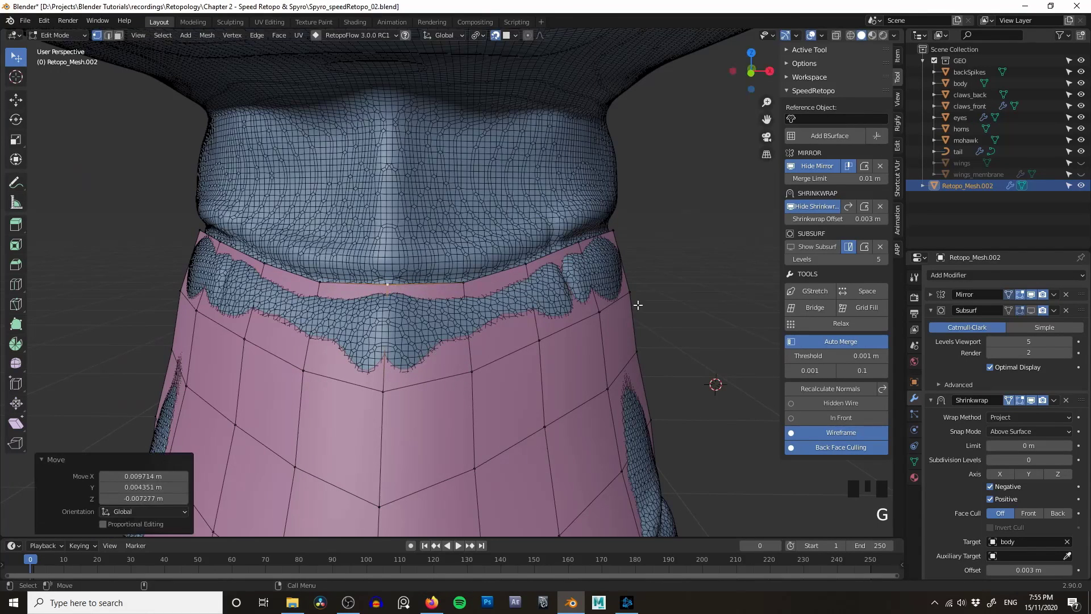
key("Tab")
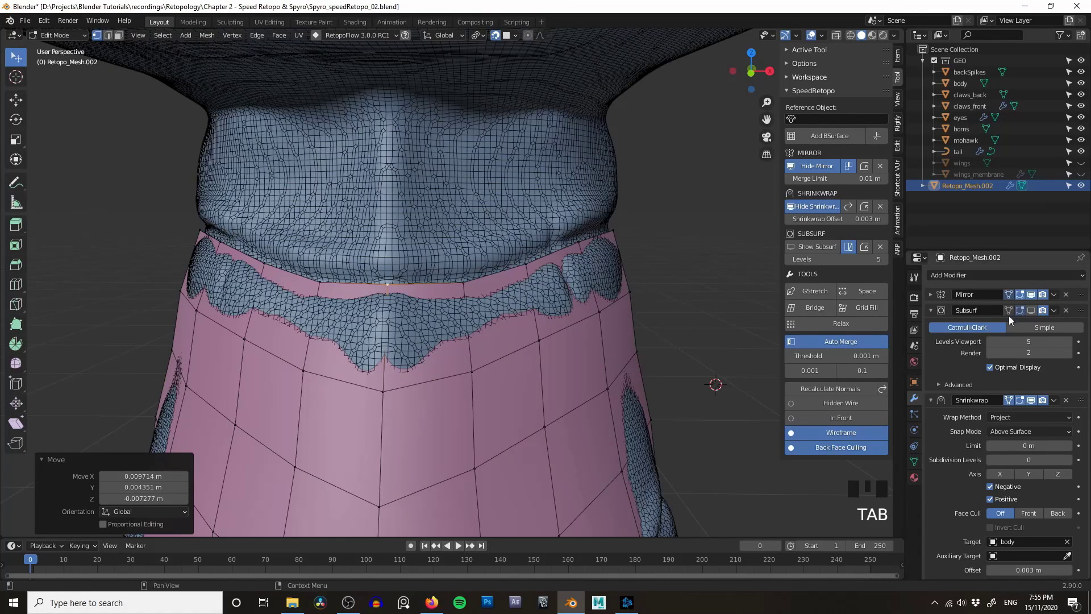
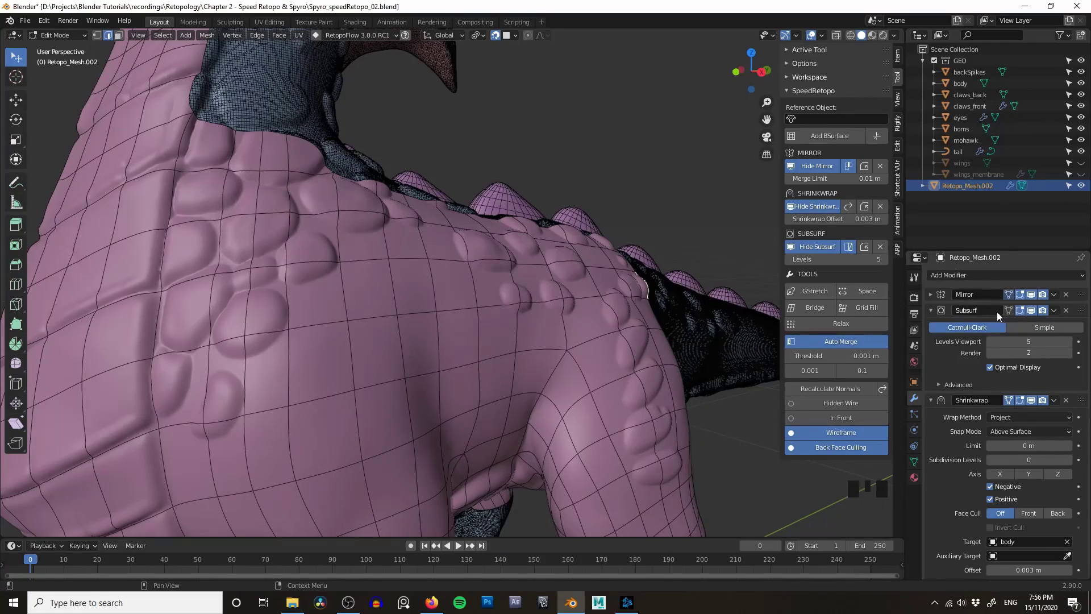
- Extrude the border edge beside the back spikes to extend the mesh there
scroll("down", 3)
left_click_drag(647, 288, 596, 300)
scroll("up", 3)
left_click_drag(556, 291, 524, 289)
scroll("up", 3)
left_click_drag(522, 288, 412, 280)
left_click_drag(421, 264, 428, 267)
left_click_drag(457, 299, 474, 317)
key("e")
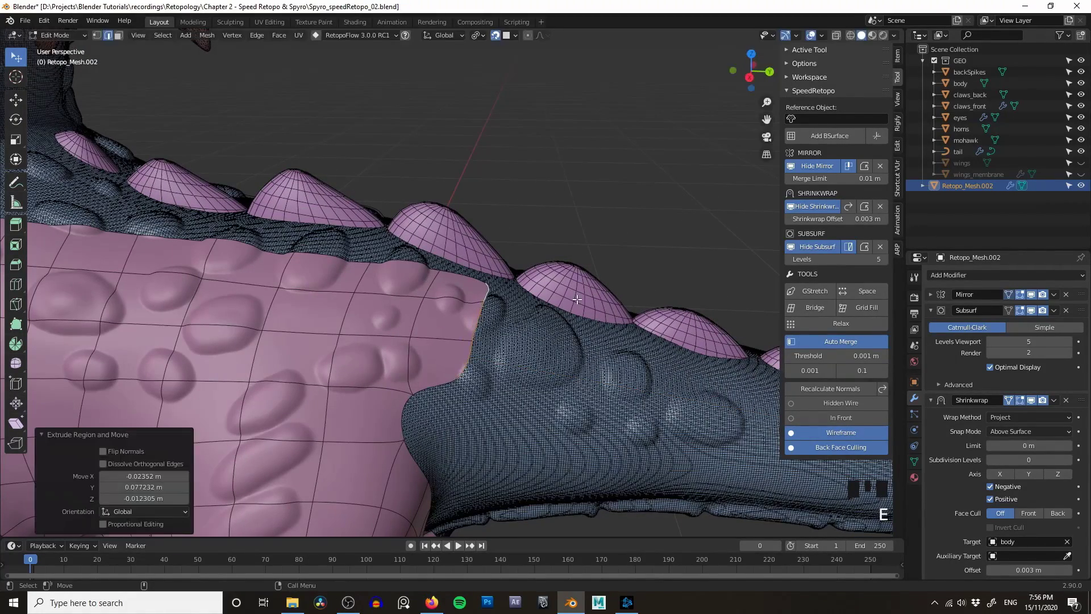
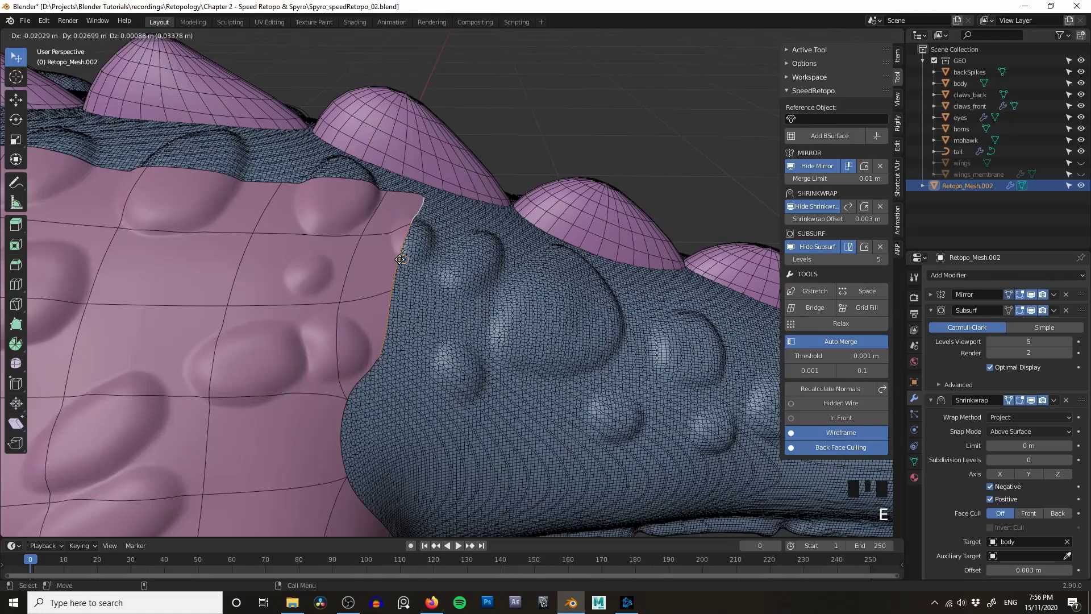
- Undo a misplaced move and reposition the extended border vertices
scroll("down", 3)
left_click_drag(510, 231, 540, 230)
key("ctrl+z")
scroll("down", 3)
left_click_drag(410, 229, 502, 215)
left_click_drag(502, 215, 551, 109)
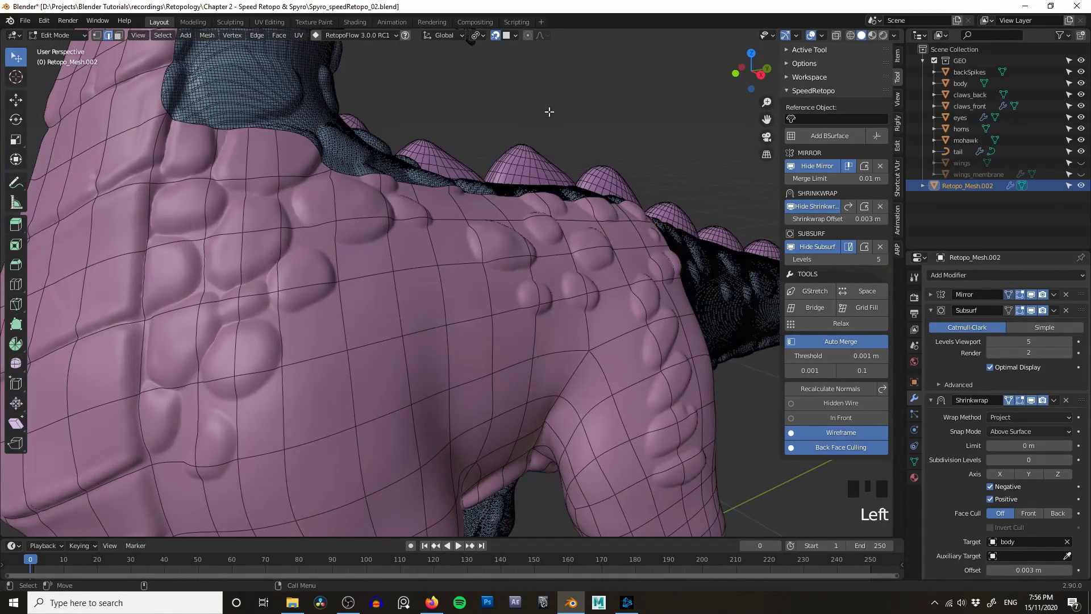
scroll("down", 3)
- Review the whole back, then remove the Subdivision Surface modifier from the retopology mesh
left_click_drag(594, 132, 558, 140)
scroll("up", 3)
left_click_drag(541, 158, 546, 175)
scroll("up", 3)
left_click(544, 160)
scroll("down", 3)
left_click_drag(582, 140, 492, 140)
left_click_drag(492, 141, 542, 146)
left_click_drag(542, 147, 566, 141)
left_click_drag(565, 141, 612, 173)
scroll("down", 3)
left_click_drag(608, 171, 1068, 311)
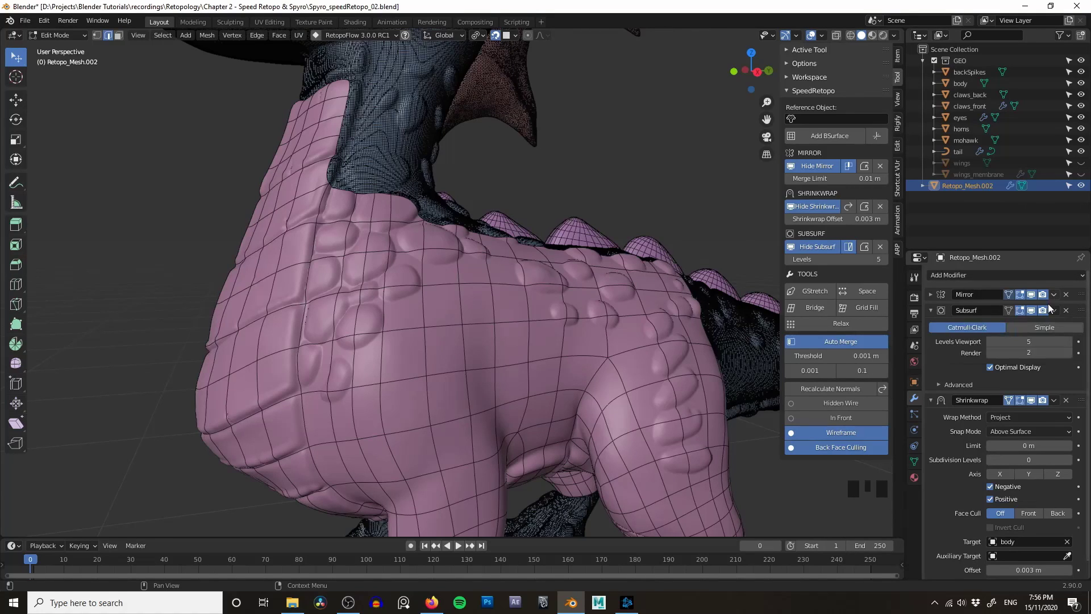